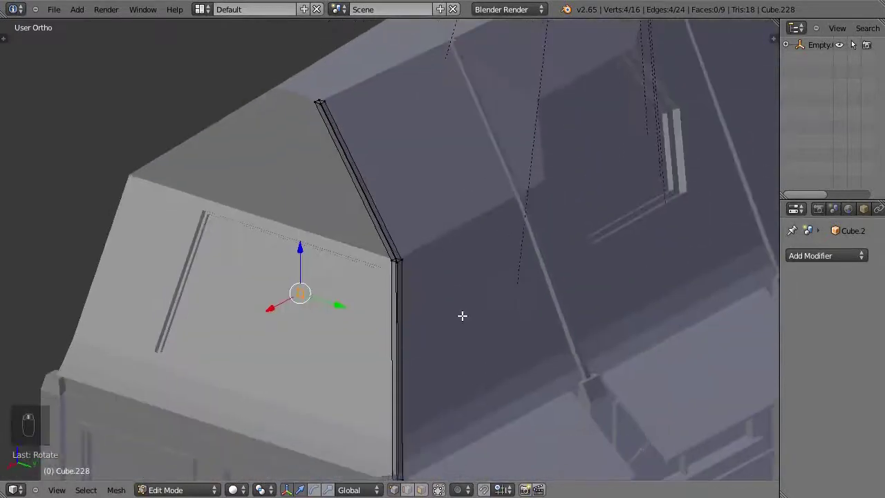
Move the strip's end vertices along the roof slope in side view and extrude them horizontally to the wall corner
key("r")
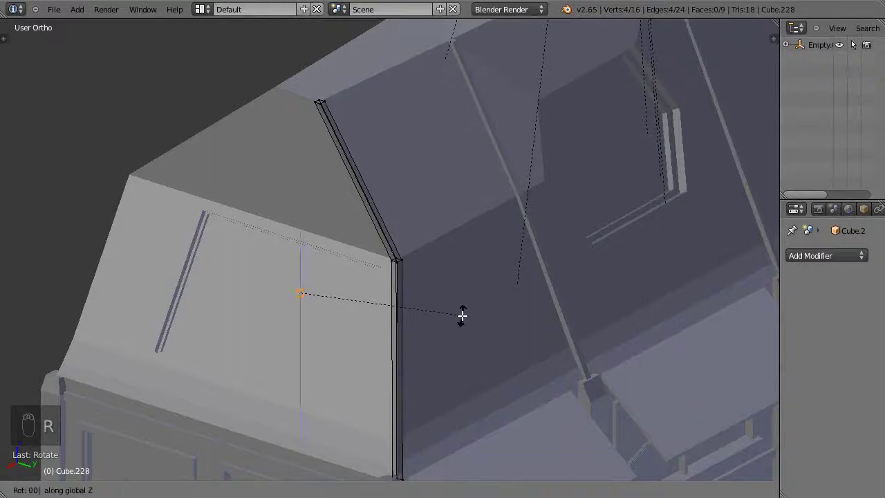
key("KP_3")
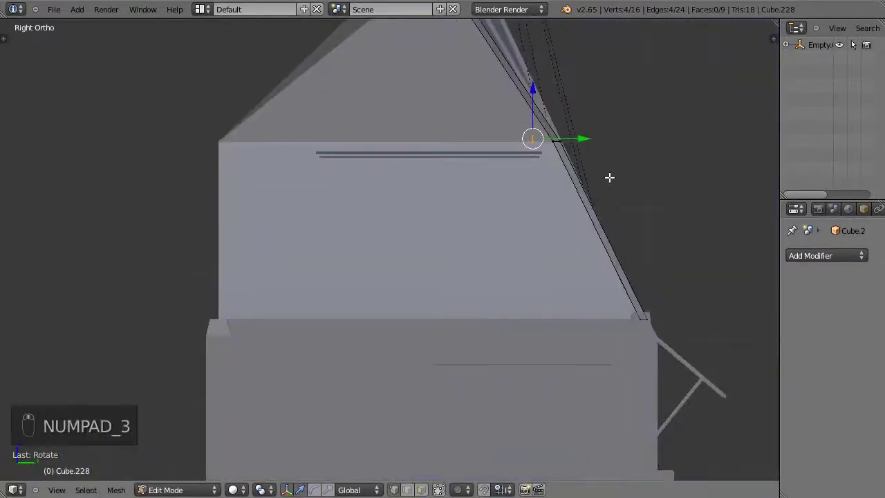
key("g")
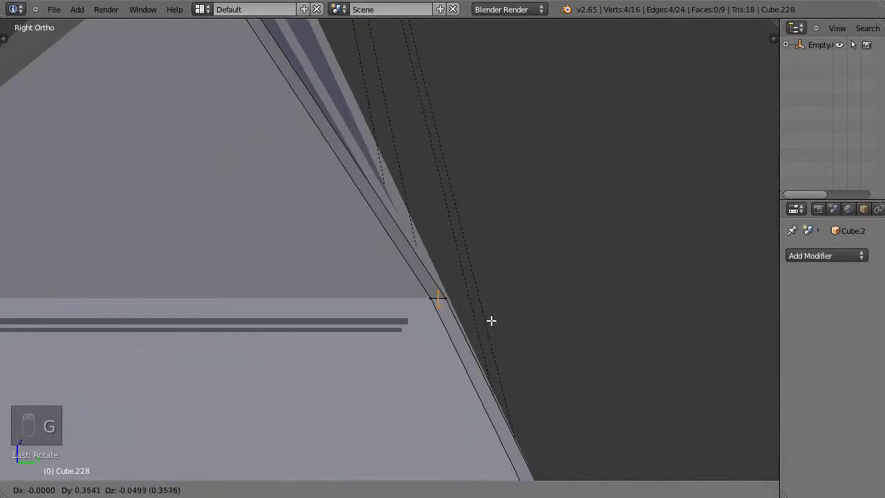
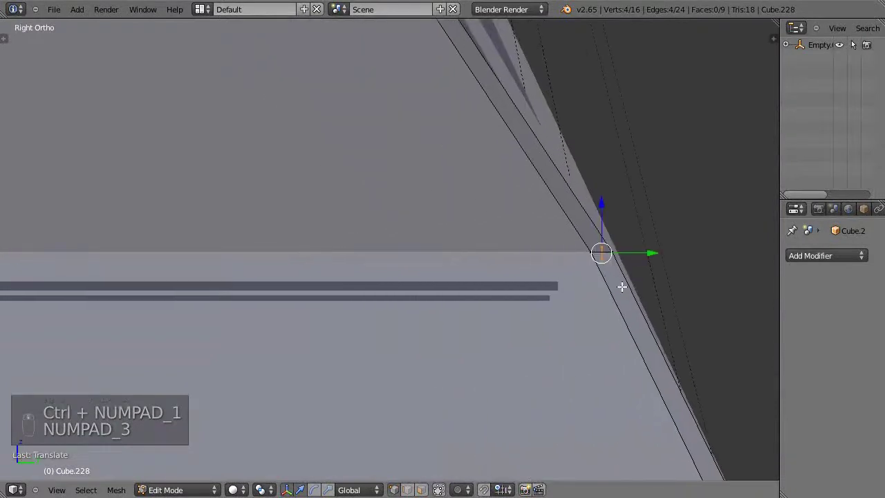
key("e")
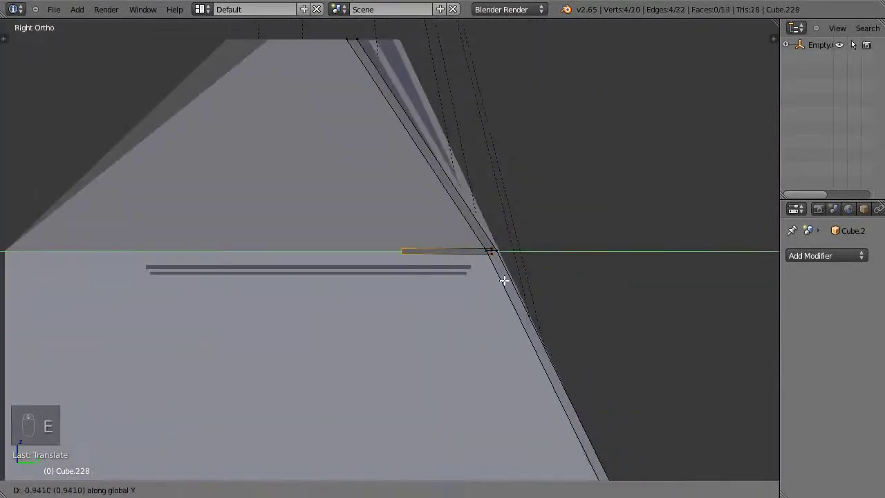
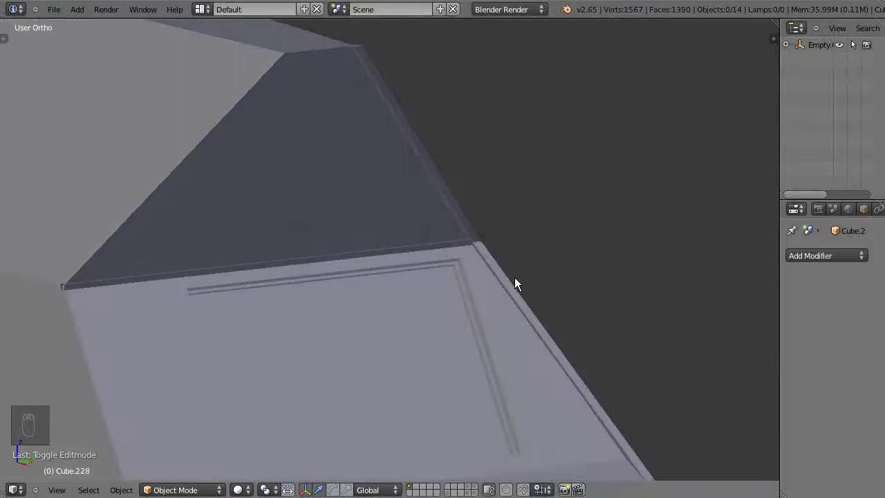
Extrude the trim strip's faces so new geometry runs down the sloped roof edge
key("Tab")
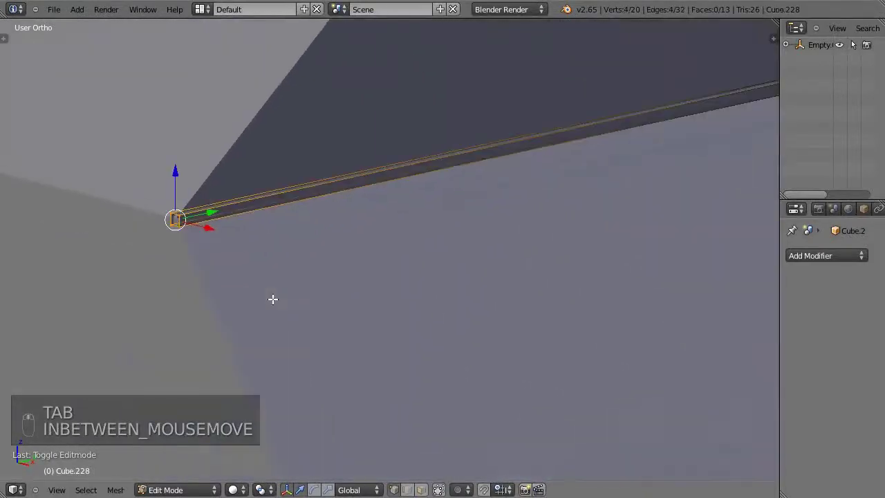
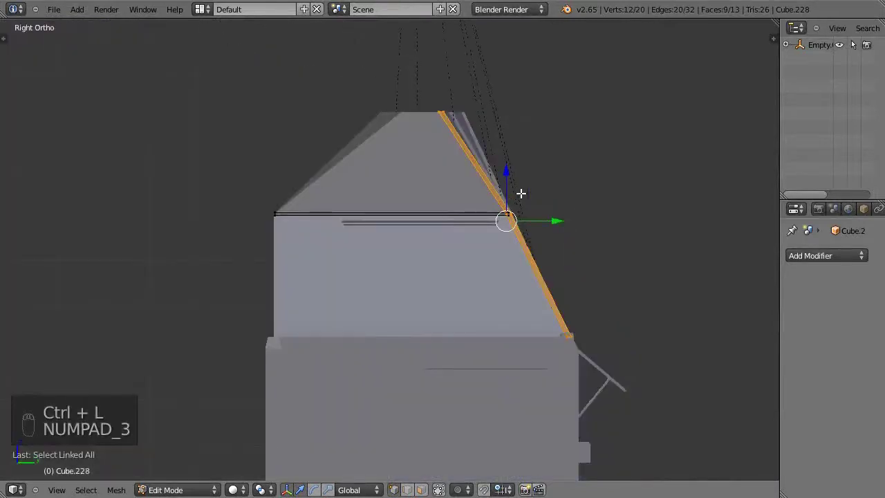
key("shift+d")
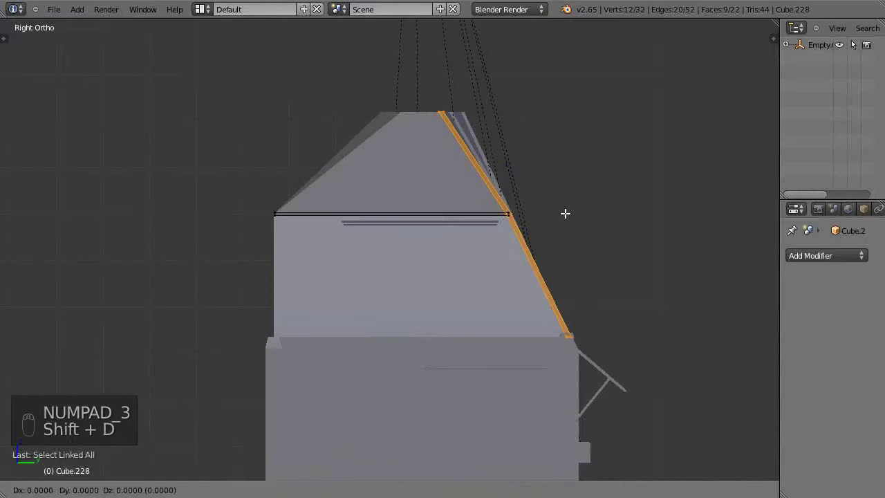
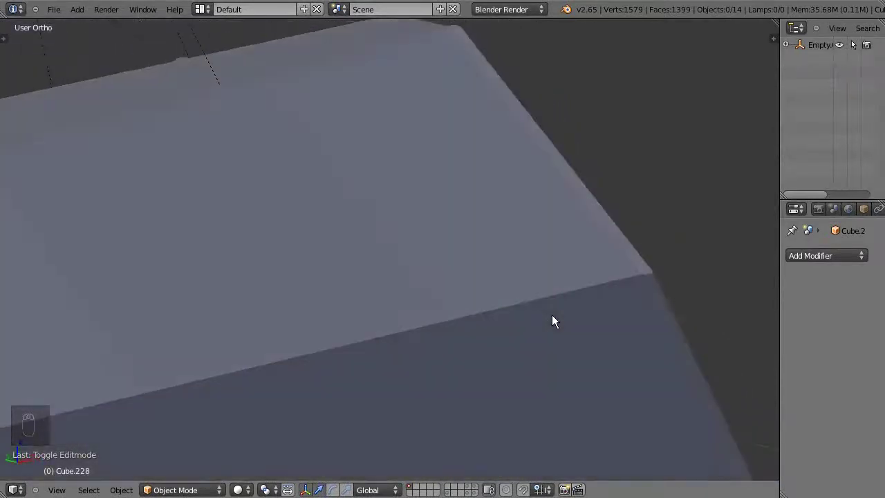
Select the whole gable profile outline in Edit Mode and frame it in the view
key("Tab")
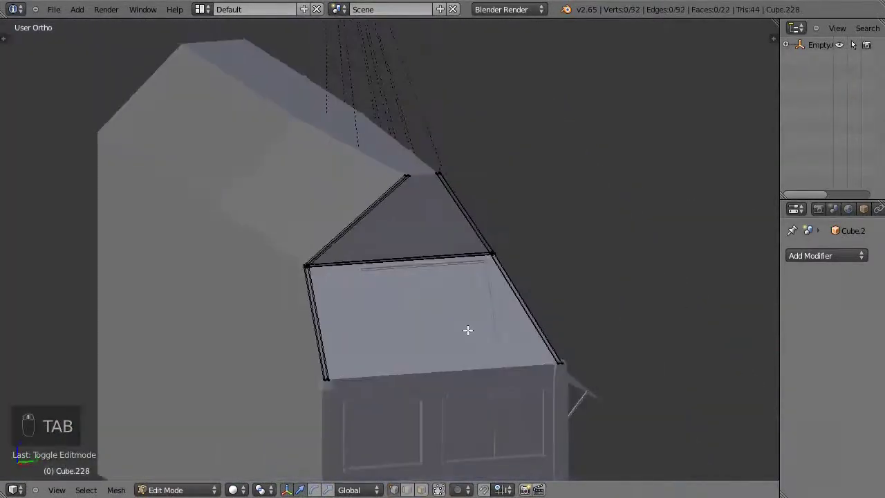
key("a")
key("a")
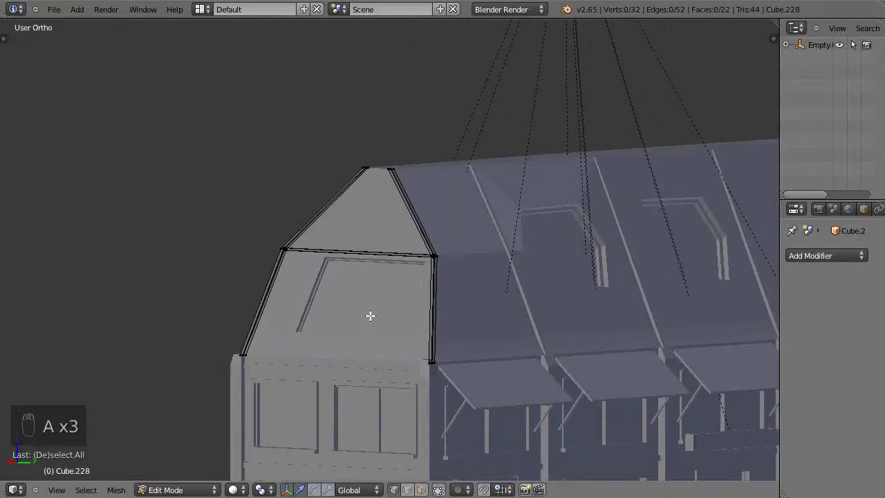
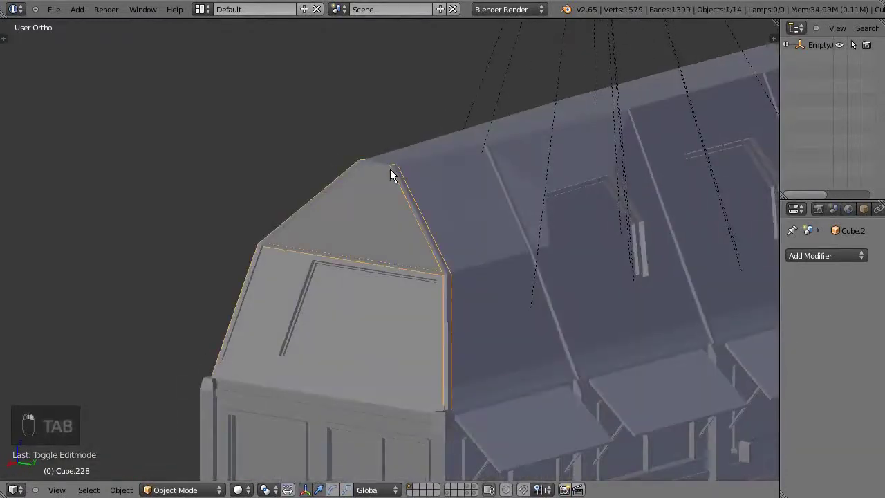
key("KP_Decimal")
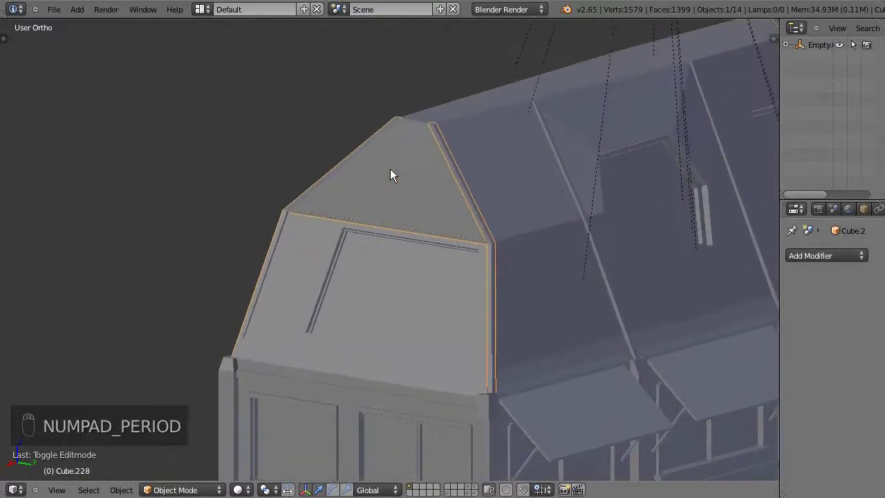
Add an edge loop along the sloped trim strip to shape the gable profile
key("Tab")
key("KP_Decimal")
key("a")
key("ctrl+r")
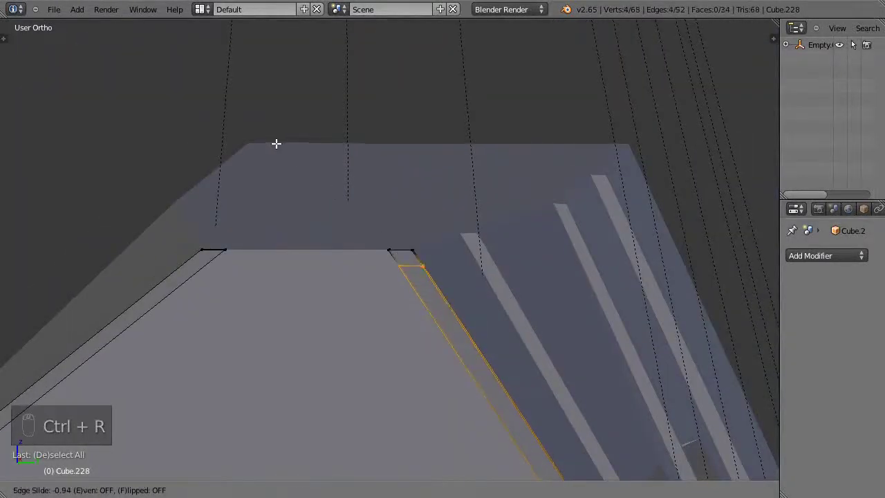
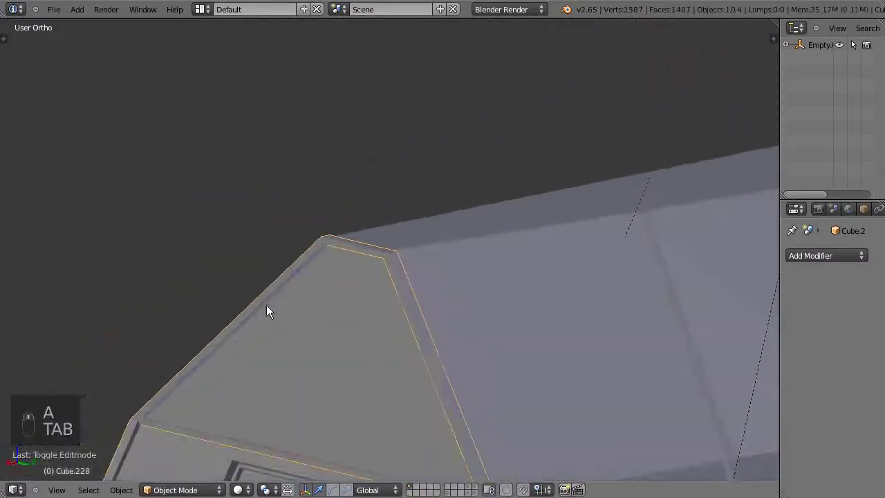
Leave the gable profile and view the house from the back to reach the corner trim strip
key("a")
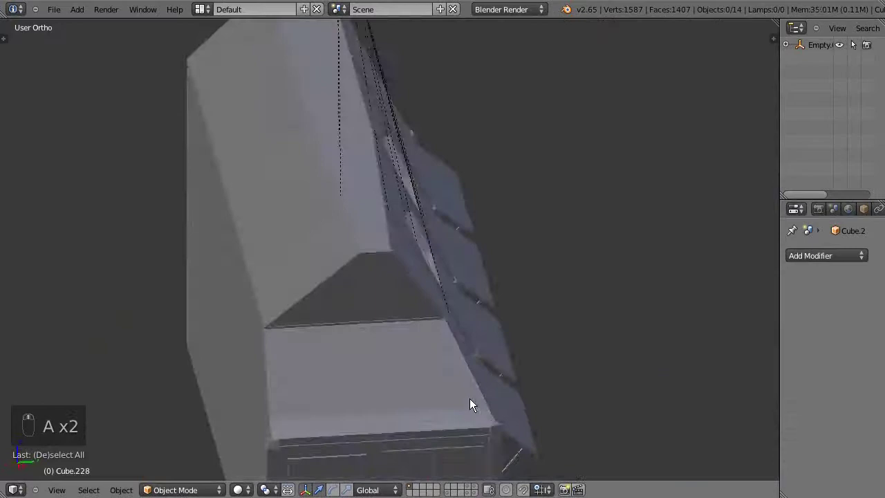
left_click_drag(395, 358, 300, 361)
key("KP_3")
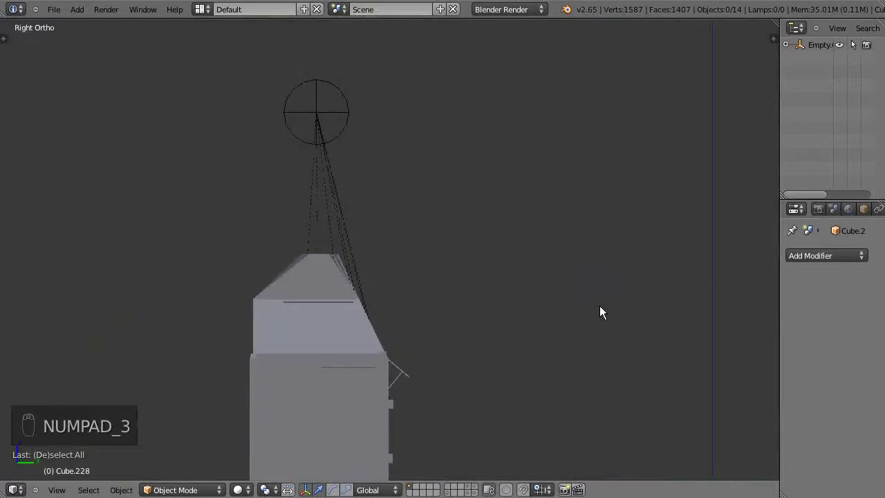
key("ctrl+KP_1")
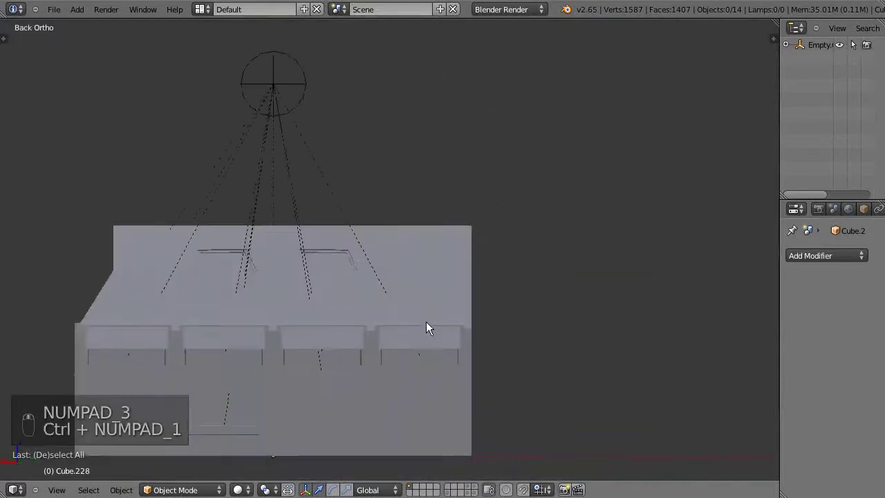
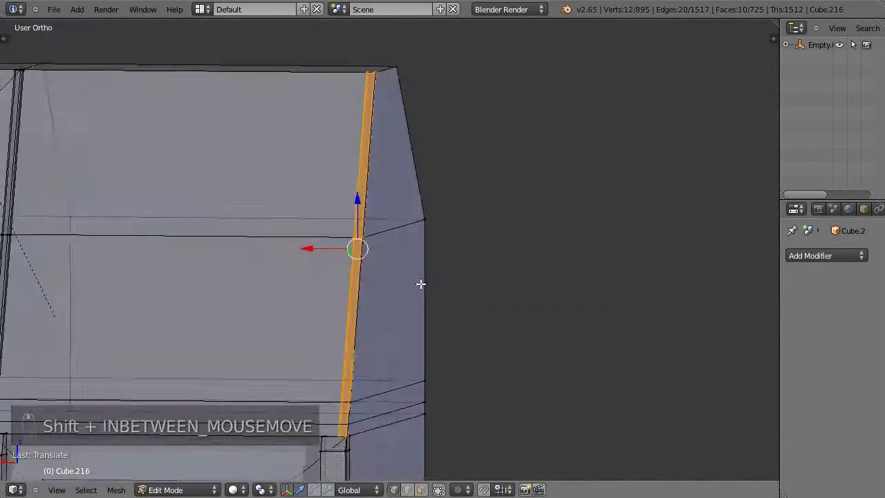
Duplicate the roof trim strip and select the copy on the left side of the house
key("Tab")
middle_click(483, 260)
left_click_drag(465, 260, 437, 259)
left_click_drag(413, 258, 376, 256)
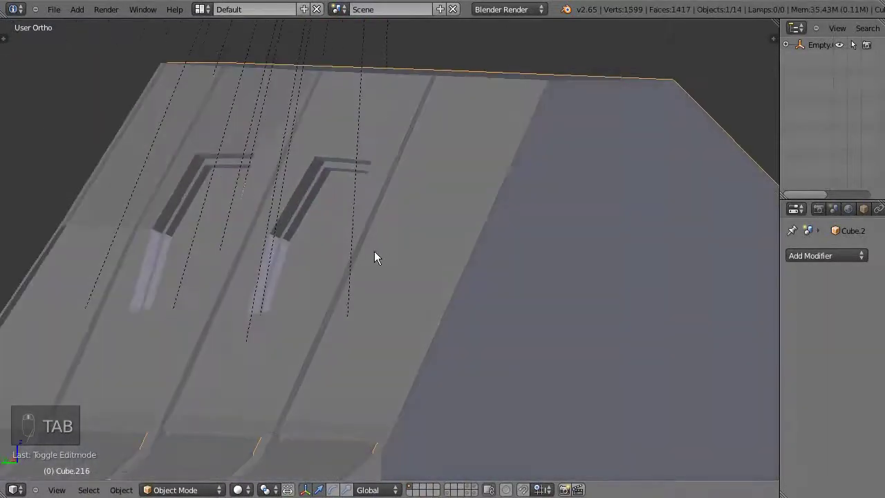
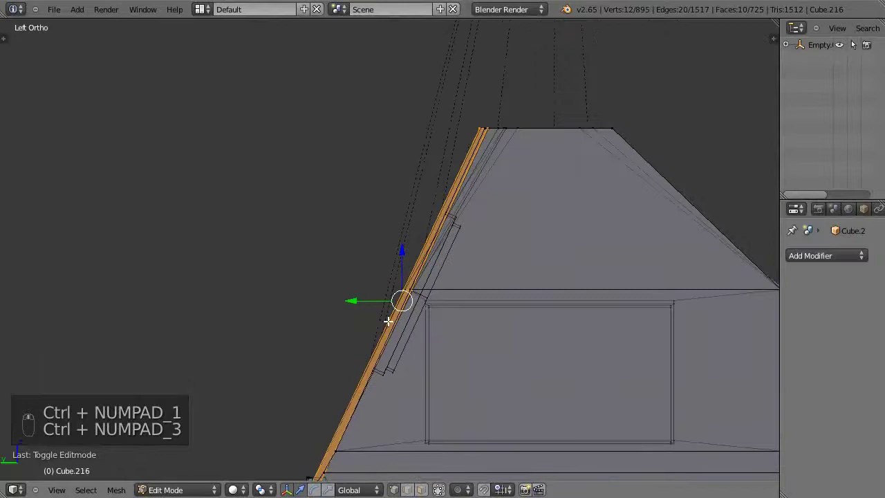
key("p")
key("Tab")
left_click(389, 327)
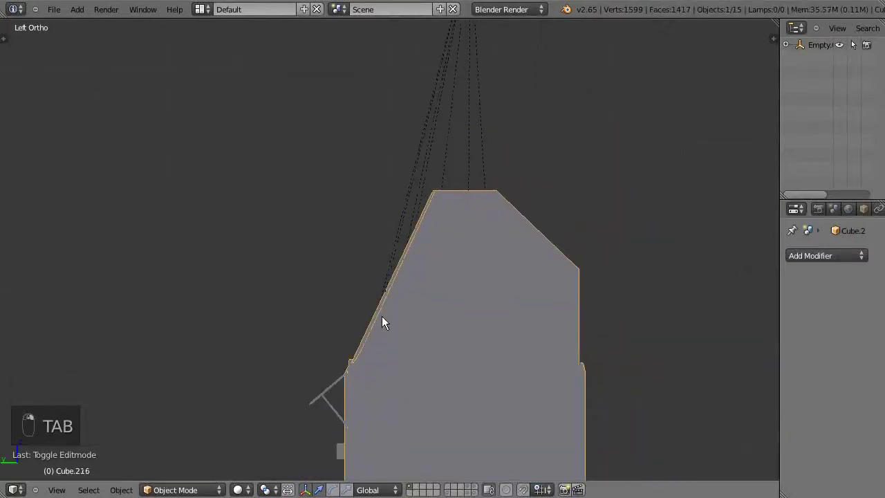
left_click(378, 319)
Edit the copied strip in wireframe and position its vertices along the left roof slope
key("Tab")
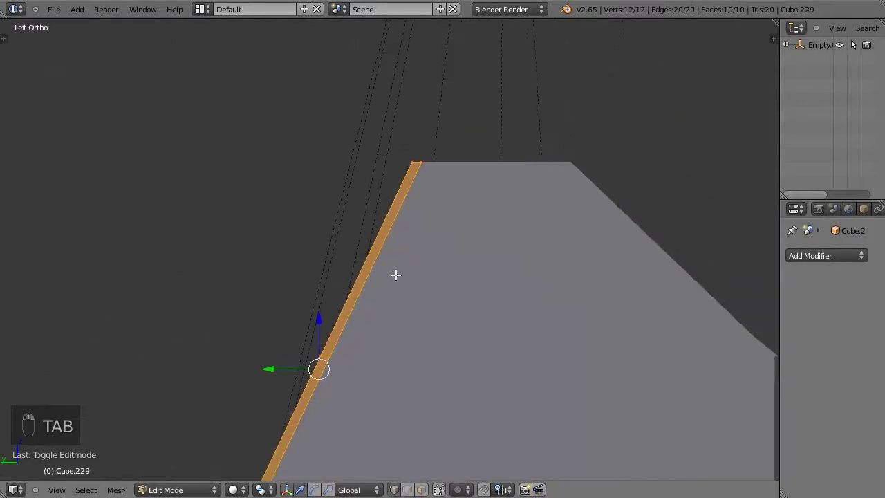
key("z")
key("a")
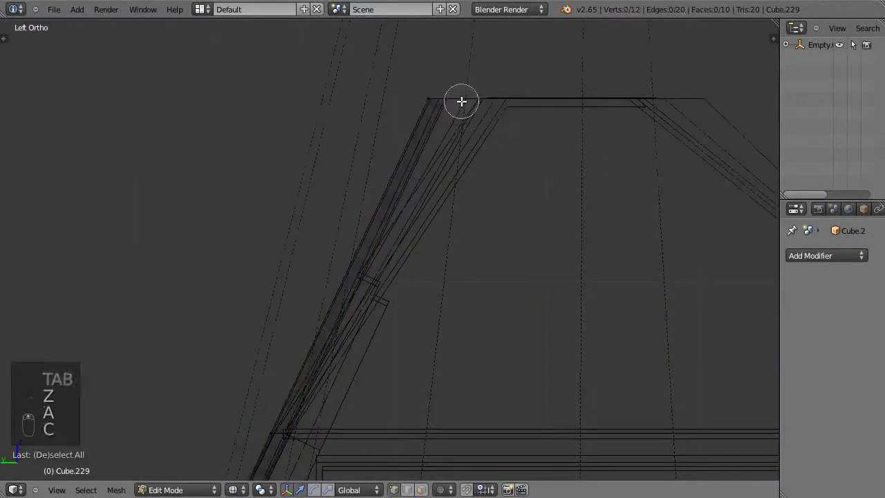
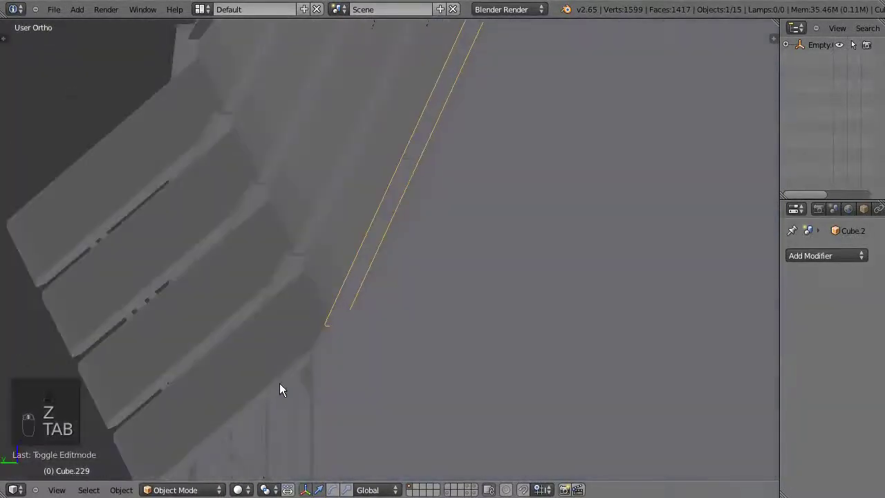
key("Tab")
key("c")
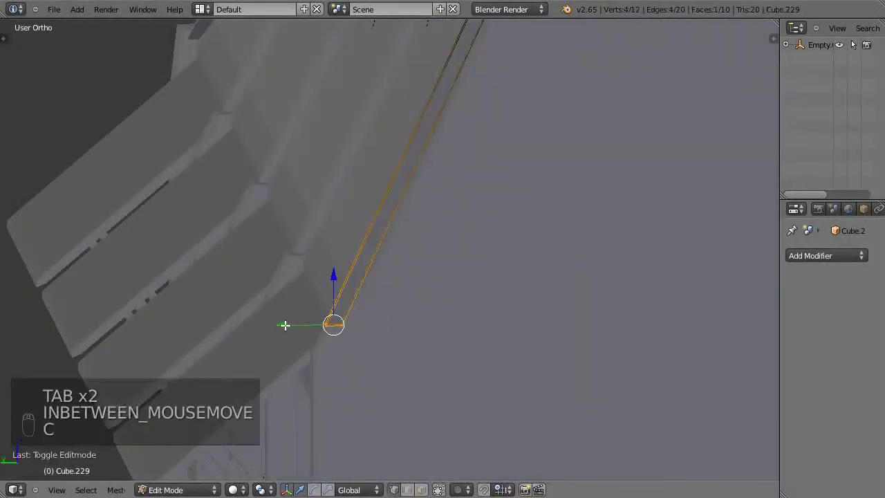
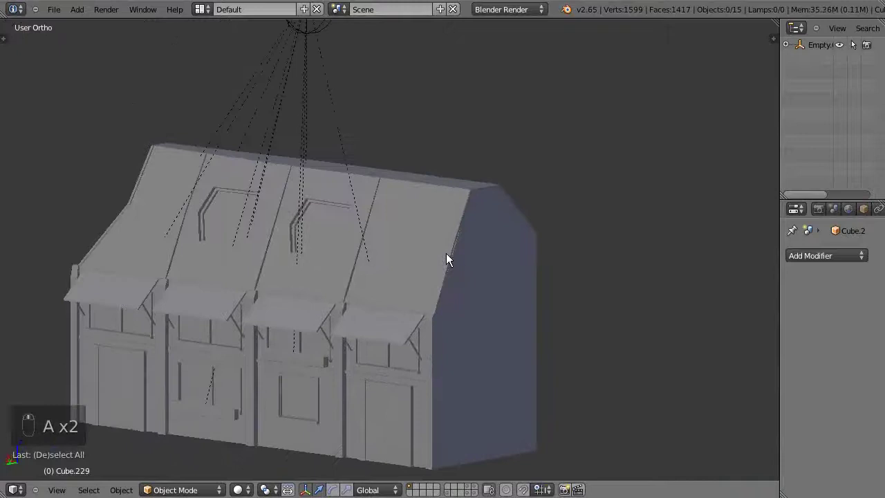
View the copied strip from the back, select its end vertices and duplicate and rotate them onto the roof edge
key("KP_3")
key("ctrl+KP_1")
middle_click(450, 260)
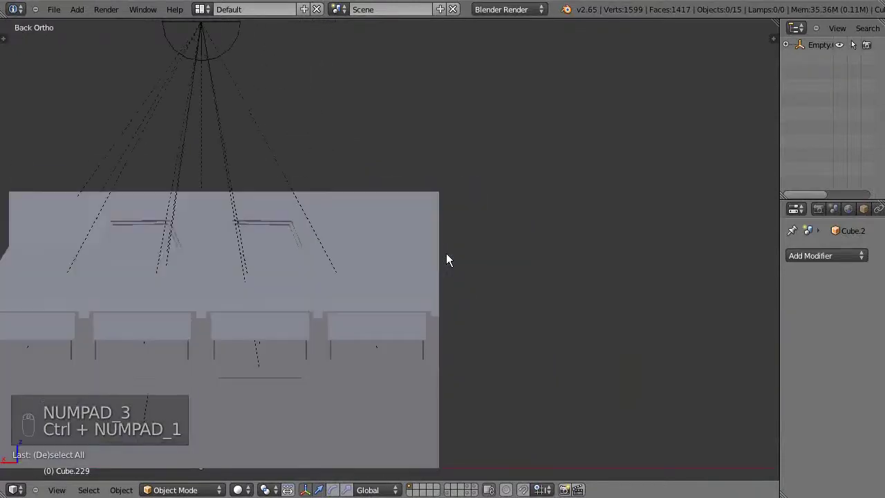
middle_click(504, 263)
key("Tab")
key("a")
key("a")
key("c")
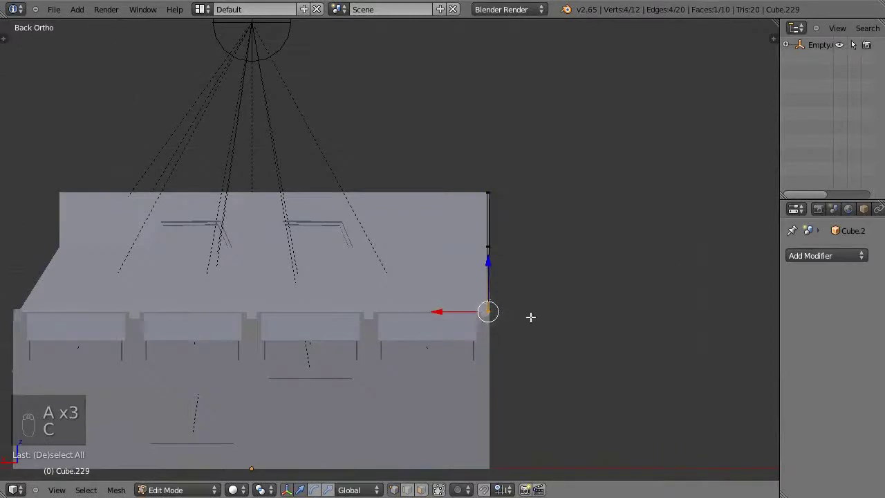
key("shift+d")
key("r")
key("r")
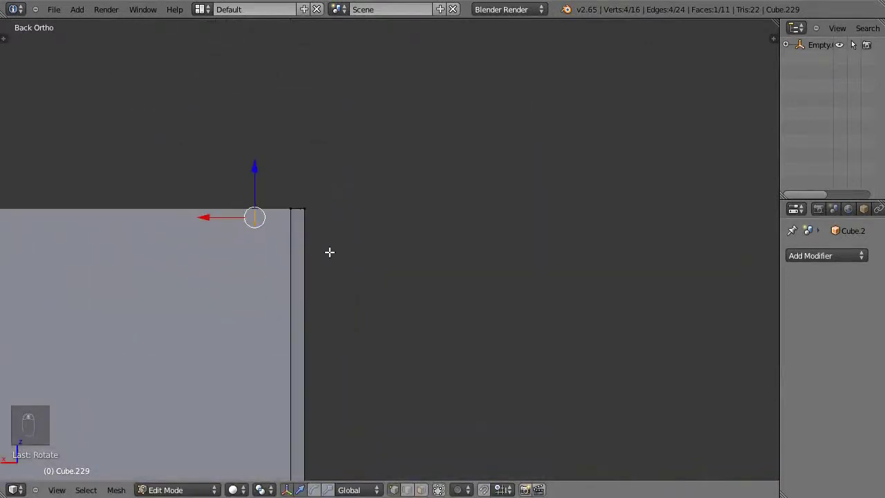
Scale the strip's end so it sits flush on the roof's top edge, checked from the opposite side
key("s")
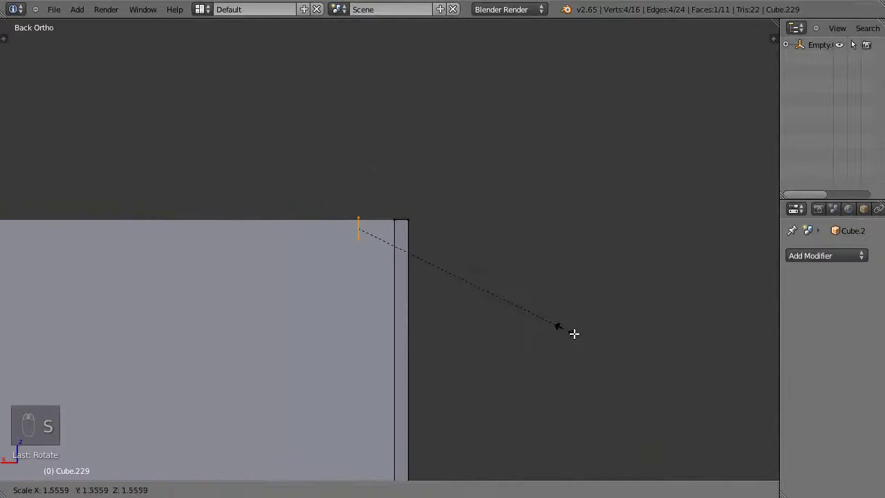
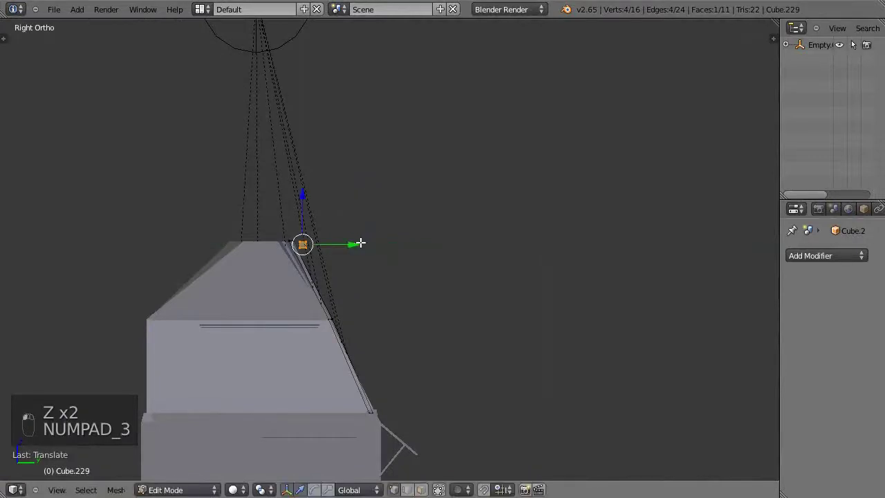
key("ctrl+KP_3")
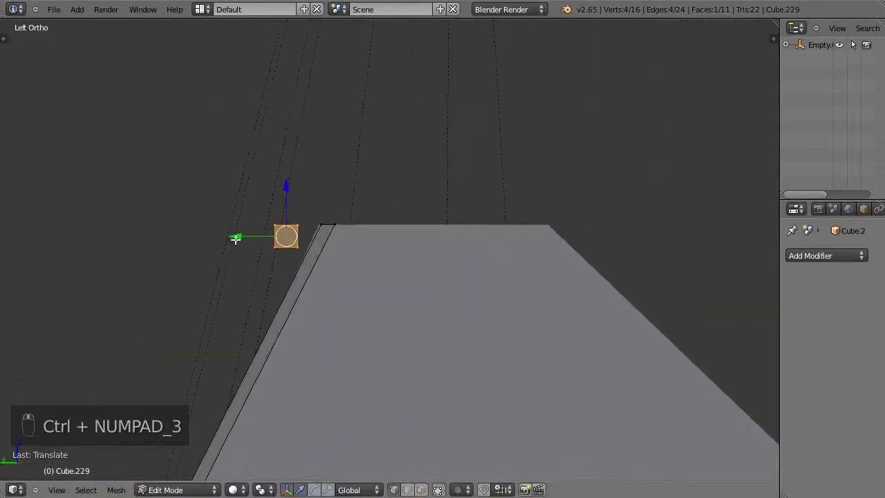
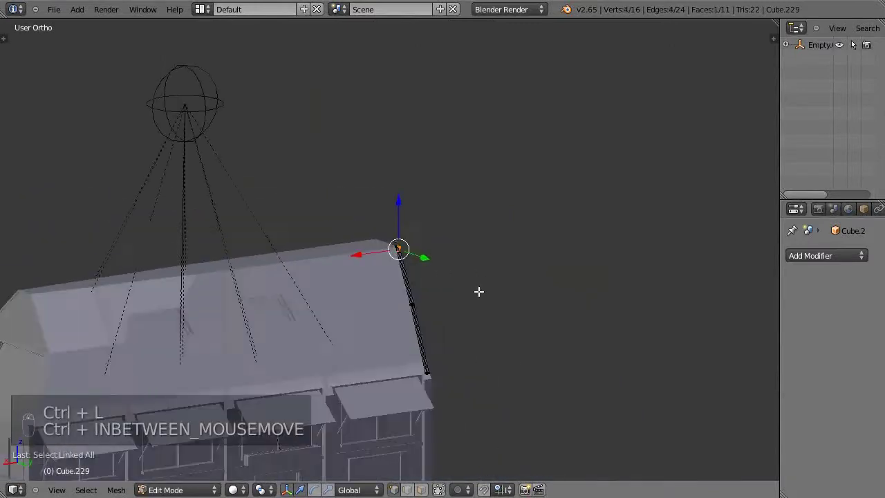
In back ortho wireframe, extrude the strip end along the roof's top edge and add a loop cut across it
key("KP_3")
key("KP_1")
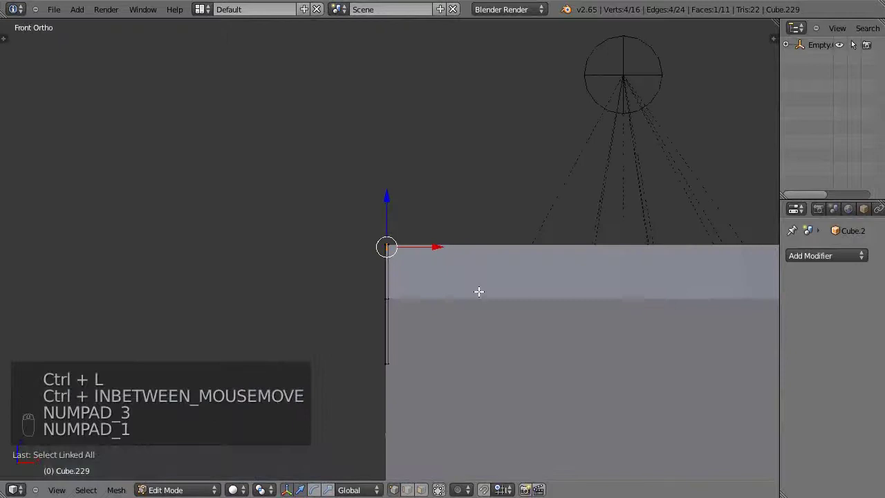
key("ctrl+KP_3")
key("ctrl+KP_1")
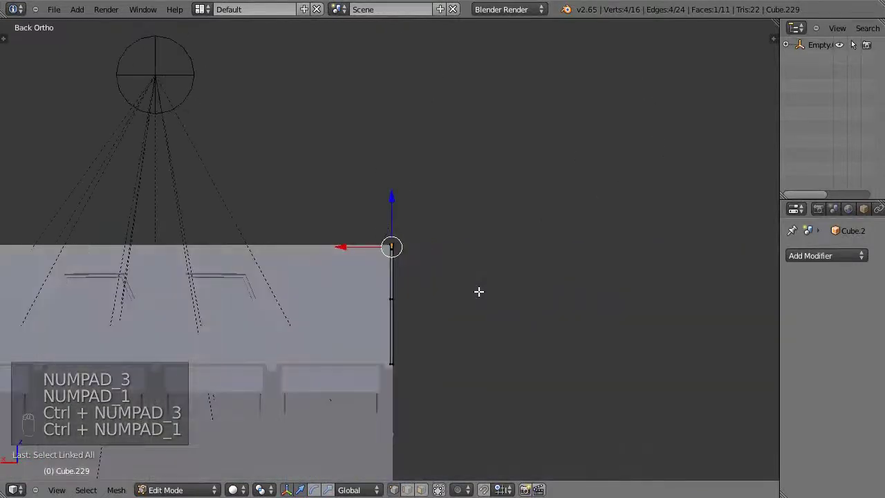
key("z")
key("e")
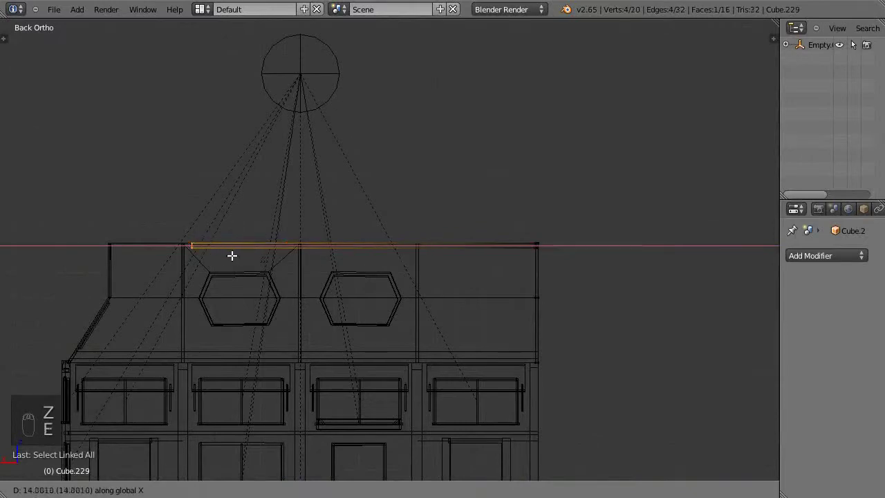
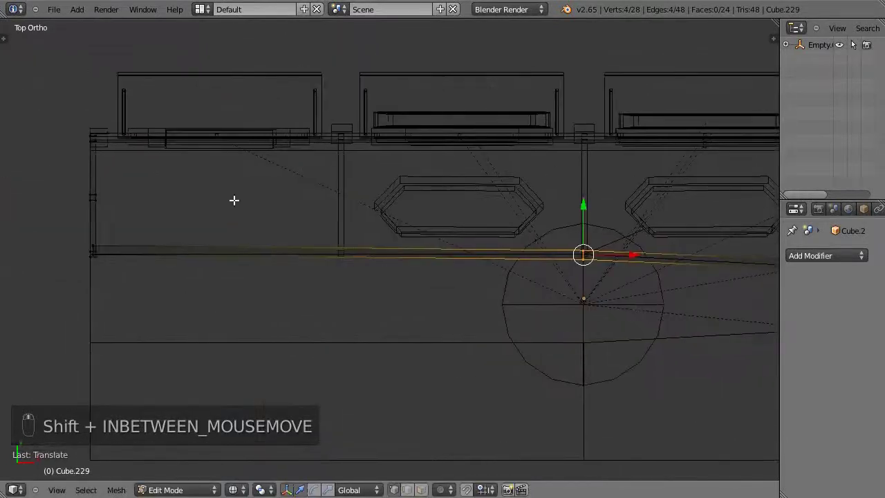
key("ctrl+r")
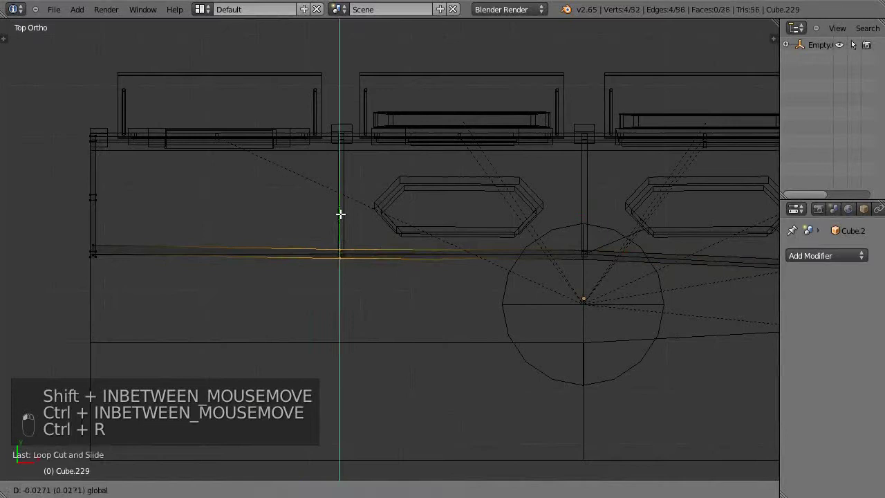
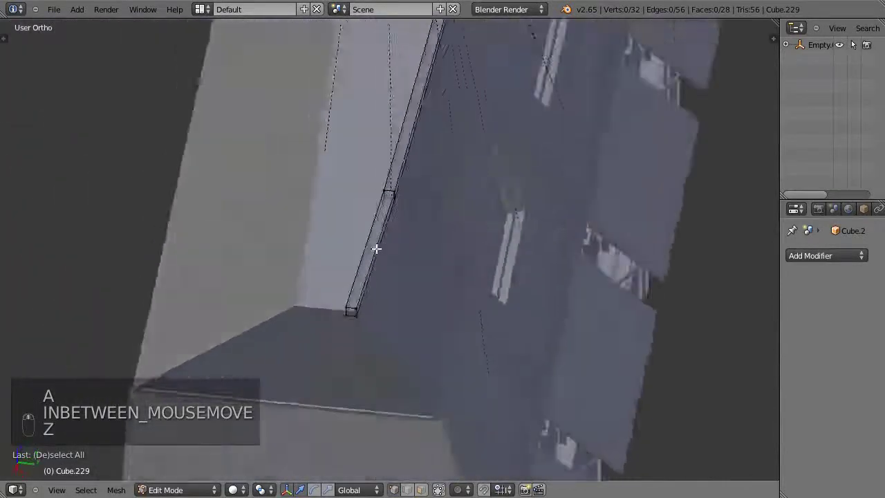
Inspect the roof trim from around the roof and adjust its vertices down the gable end
key("Tab")
left_click_drag(385, 306, 320, 358)
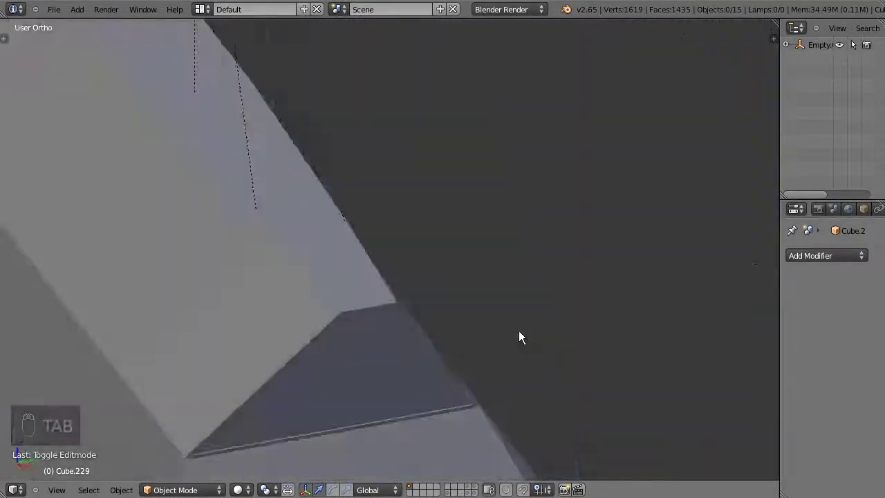
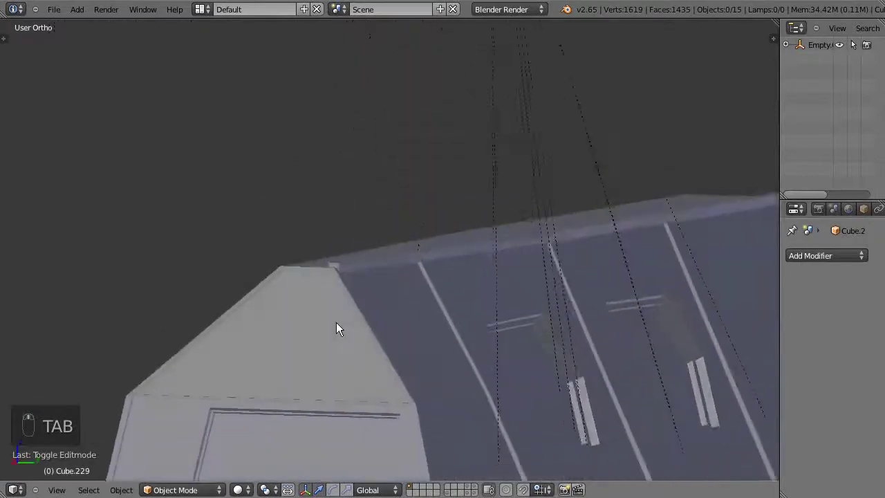
left_click_drag(330, 327, 301, 321)
key("Tab")
key("c")
key("a")
key("c")
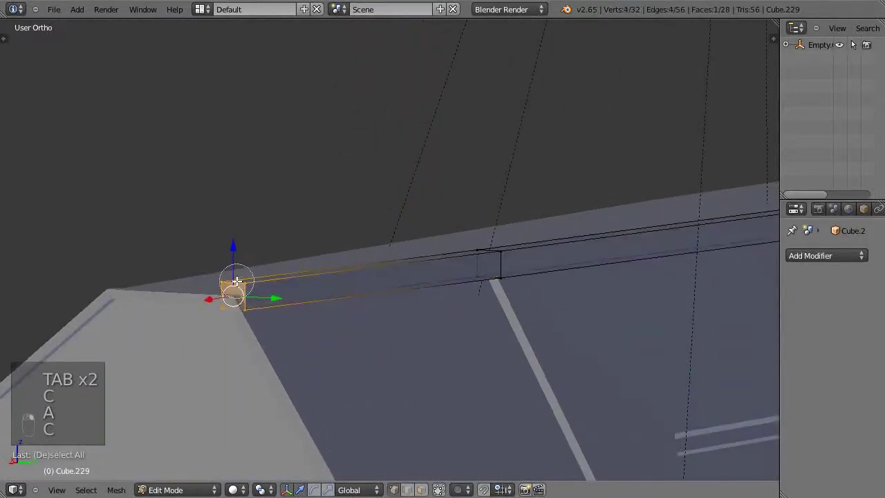
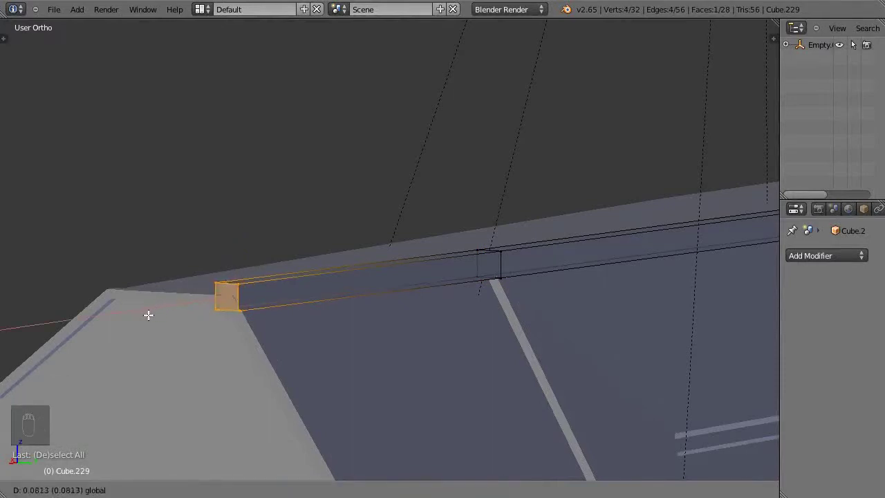
key("Tab")
Finish editing the trim strip and select it as an object in the full house scene
left_click_drag(256, 356, 363, 193)
right_click(363, 194)
left_click_drag(519, 261, 445, 260)
left_click_drag(473, 291, 490, 284)
key("a")
key("a")
right_click(392, 66)
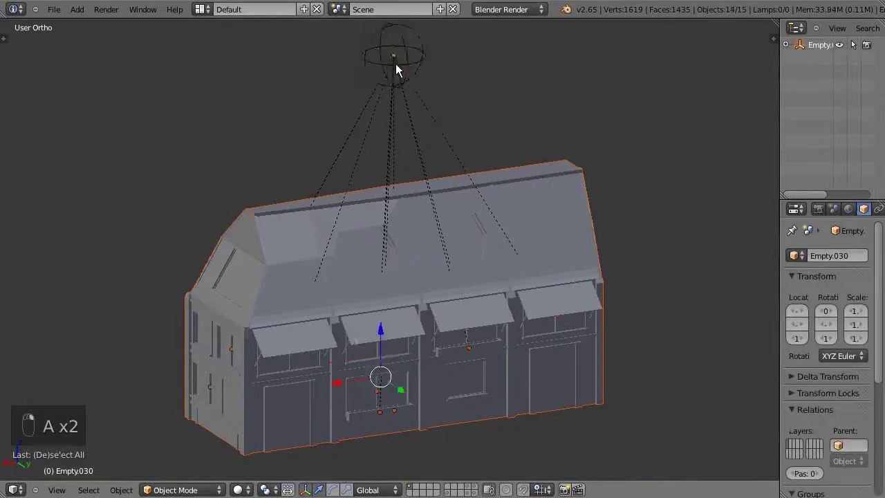
Parent the trim to the house, undo a stray move, and enable all layers to show the surrounding town
key("ctrl+p")
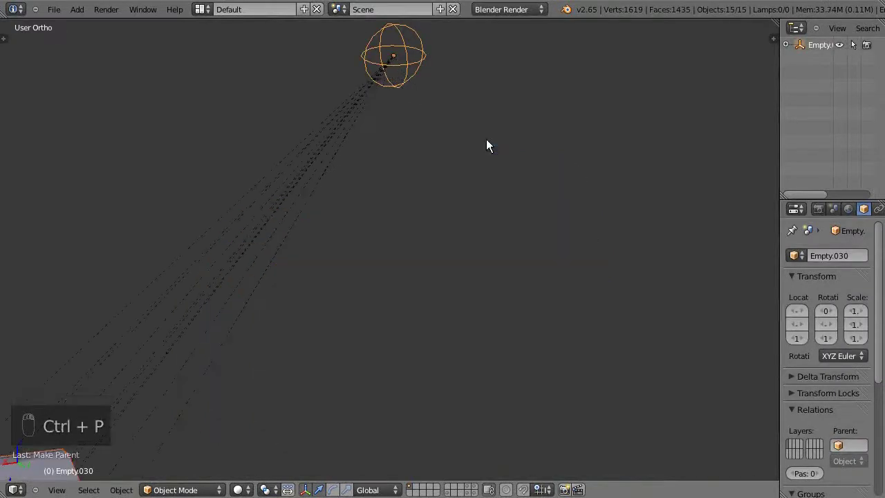
key("ctrl+z")
key("a")
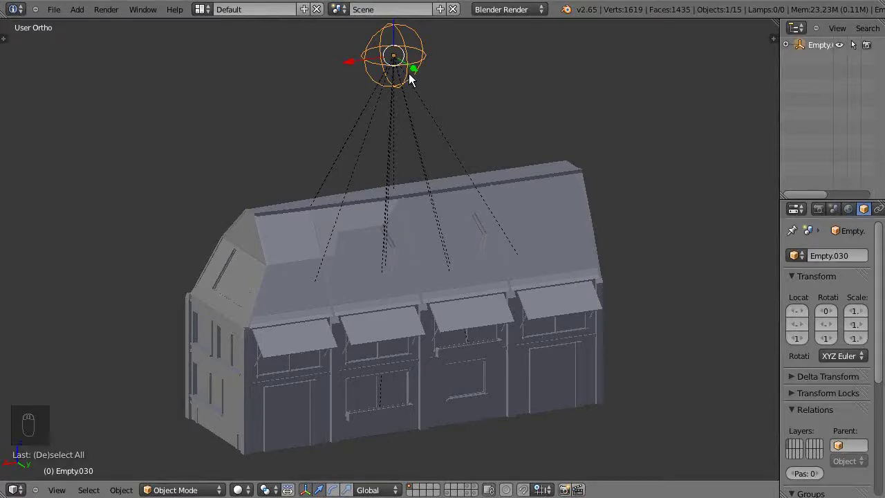
left_click_drag(414, 84, 479, 169)
key("g")
left_click_drag(479, 169, 423, 187)
key("a")
left_click_drag(429, 235, 456, 187)
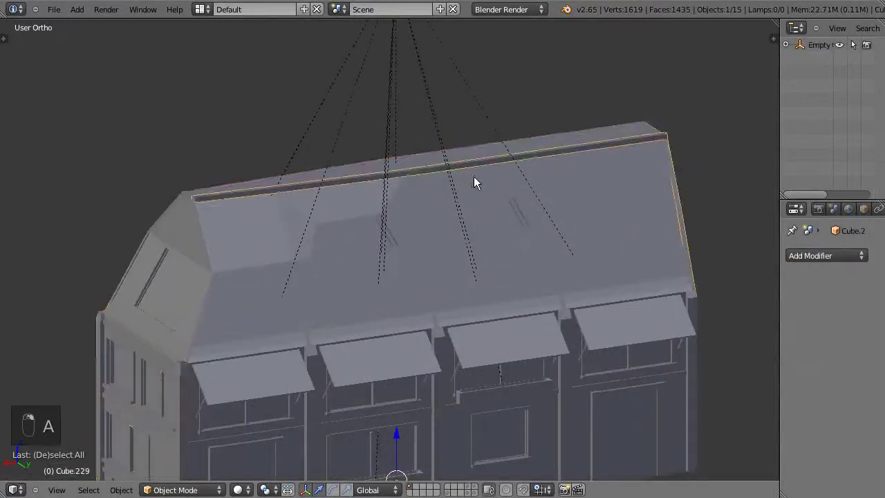
key("g")
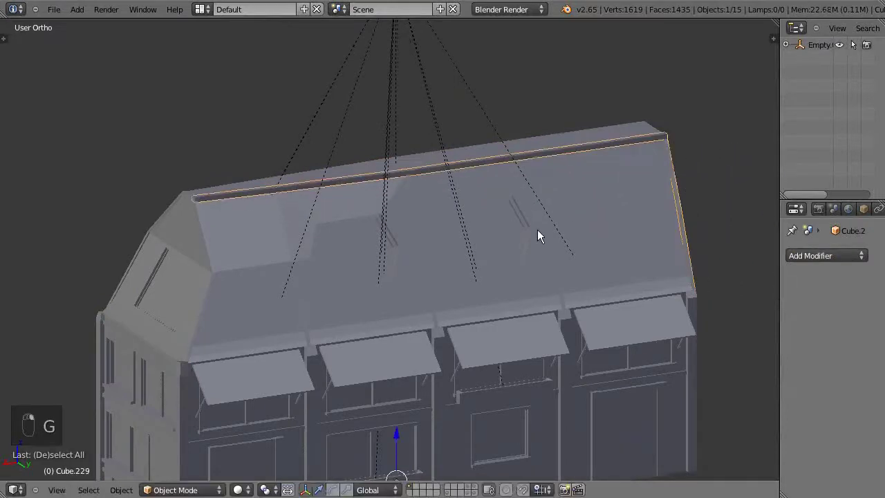
key("g")
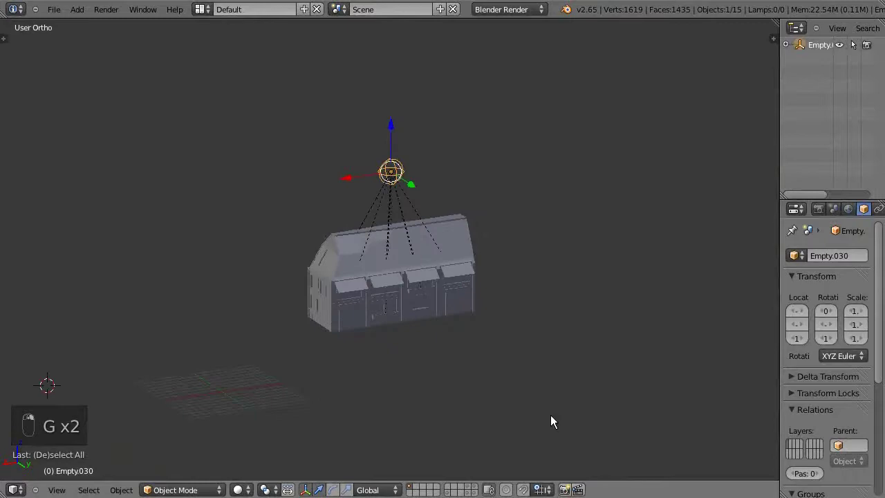
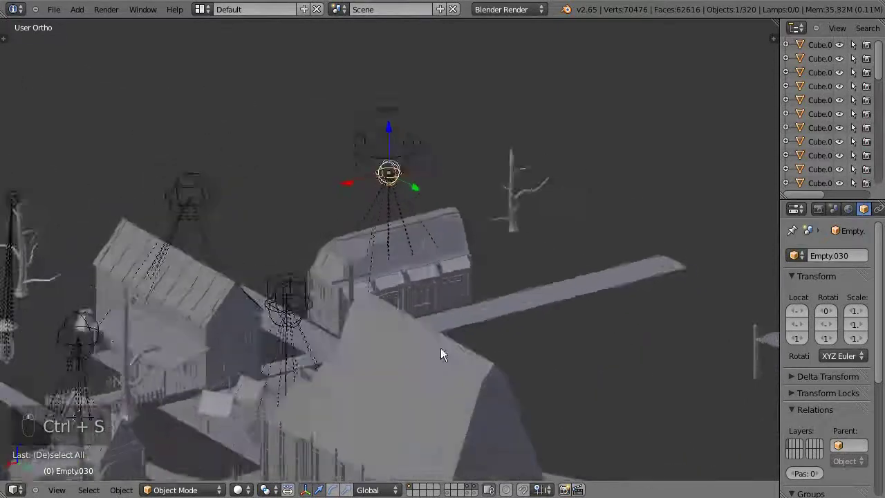
Orbit the view to inspect the neighbouring buildings around the house
middle_click(447, 347)
left_click_drag(447, 347, 330, 307)
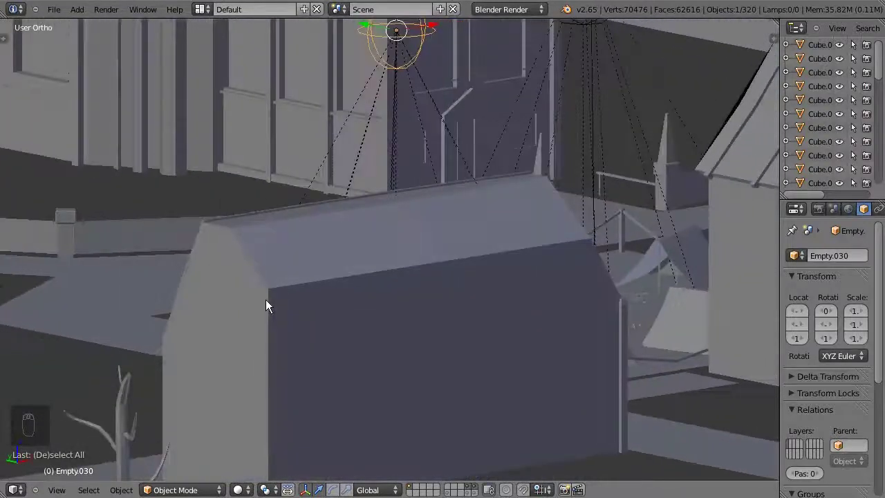
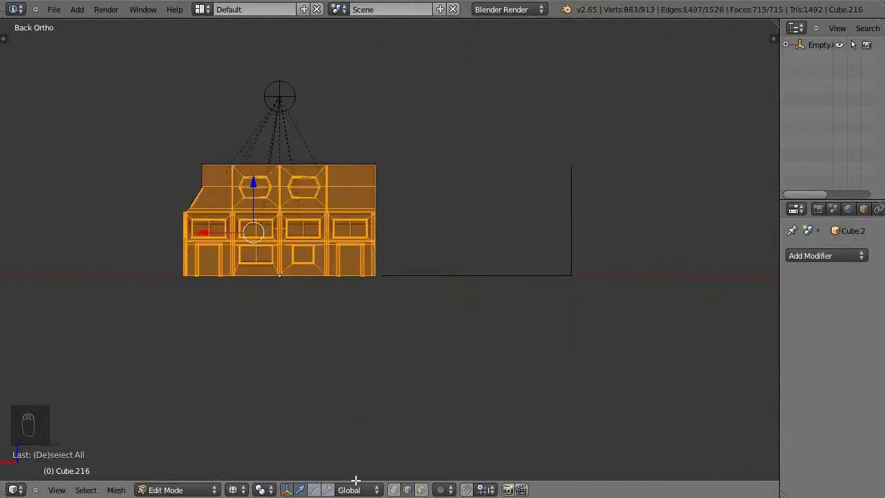
Return the house mesh to Object Mode with only the house's own objects shown
key("Tab")
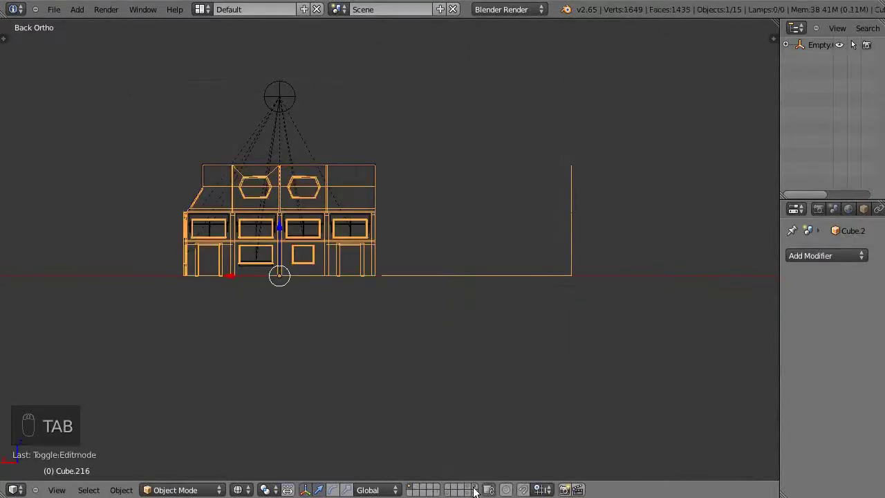
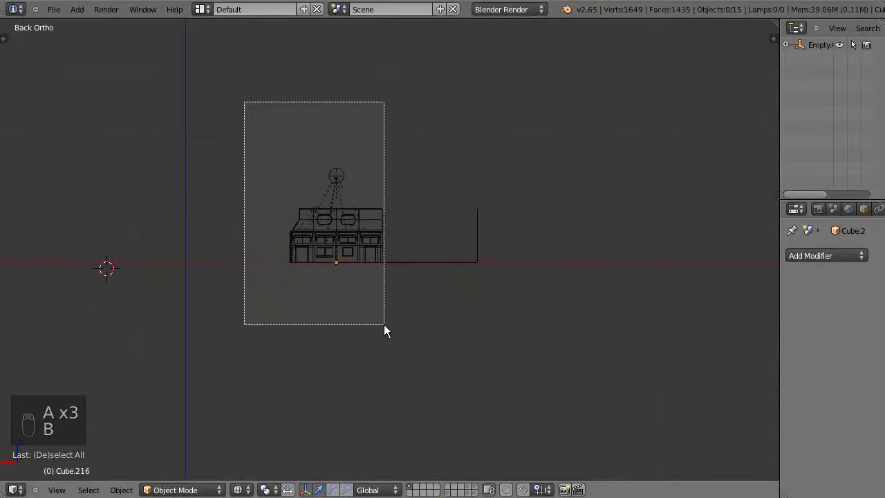
Separate the L-shaped outline beside the house into its own gable profile object
left_click(449, 268)
key("Tab")
key("a")
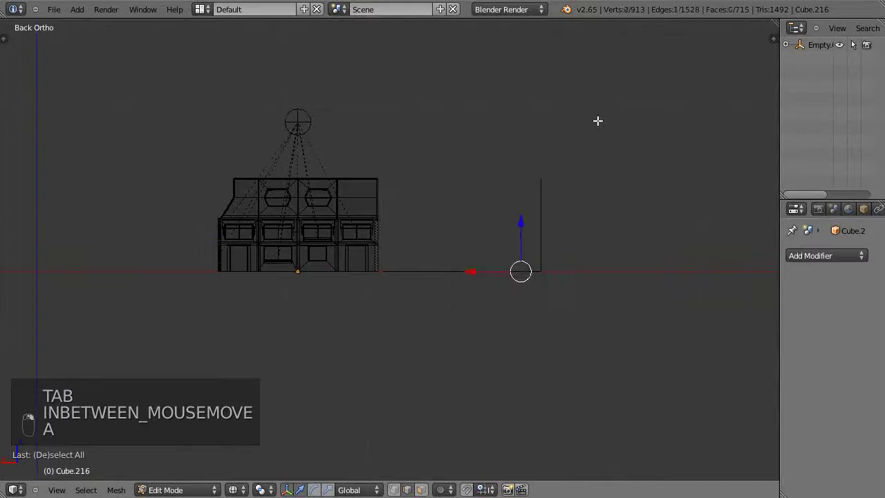
key("b")
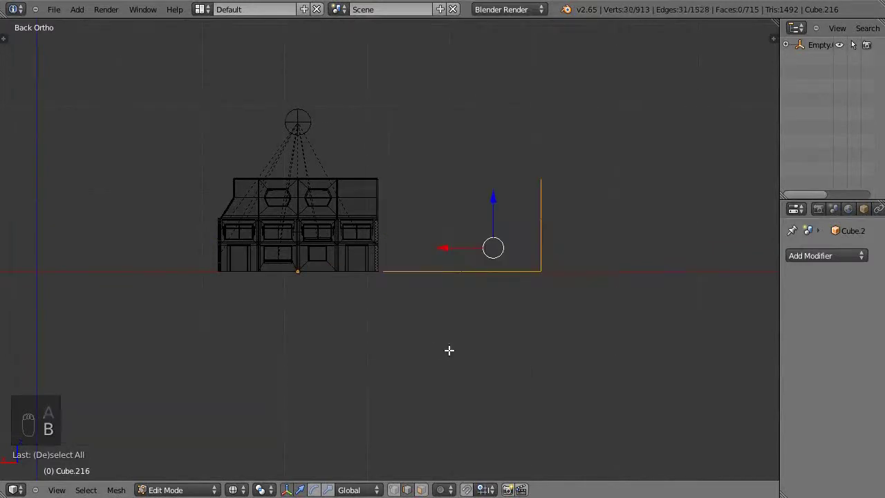
key("p")
key("a")
key("a")
key("Tab")
left_click_drag(493, 278, 556, 255)
key("g")
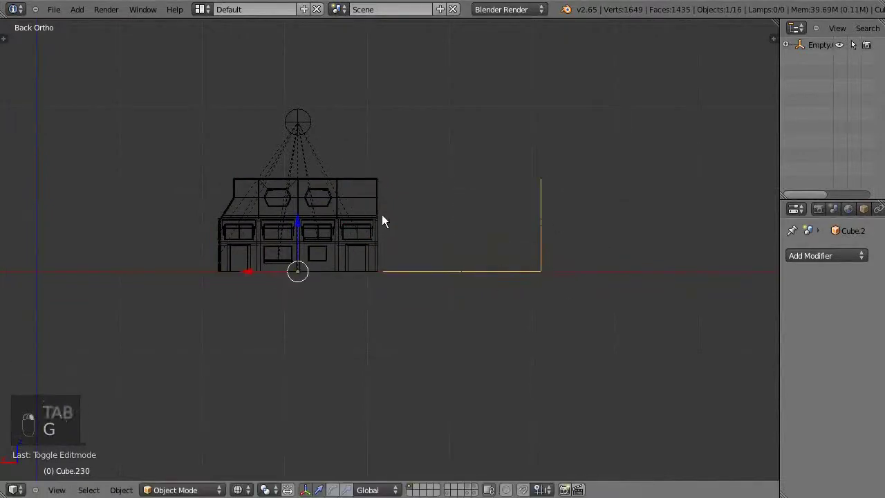
Clear the outline's parent and move it onto the house in right side view
key("a")
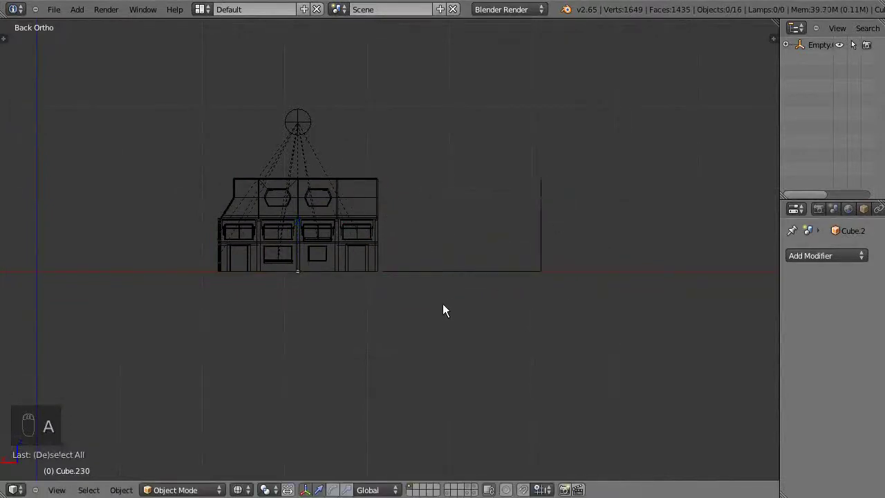
left_click_drag(477, 276, 779, 222)
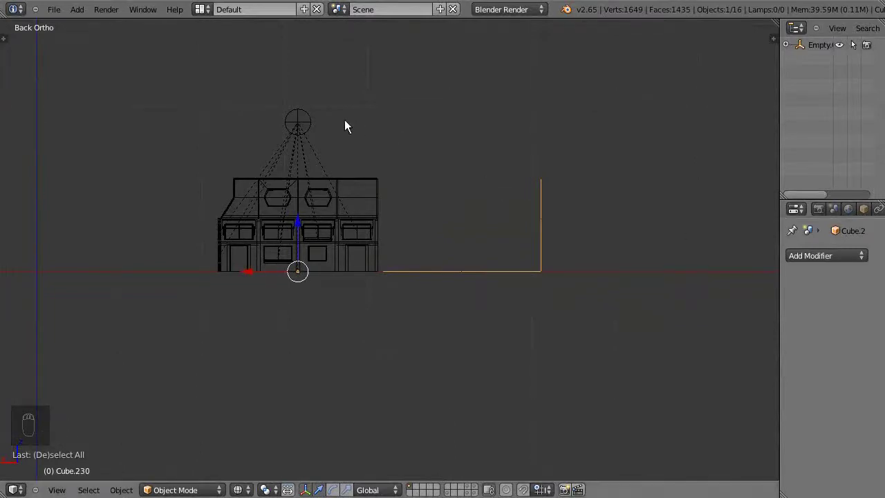
left_click_drag(313, 130, 528, 215)
key("alt+p")
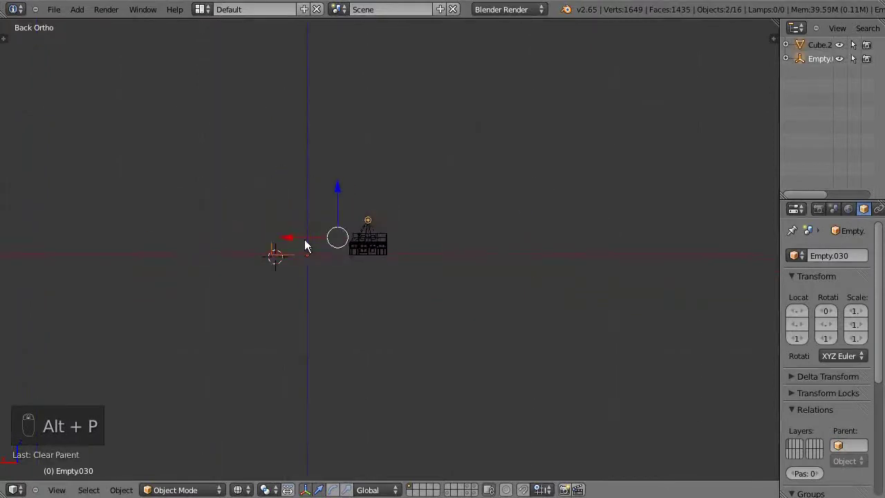
left_click_drag(295, 292, 318, 290)
key("g")
left_click_drag(478, 284, 443, 262)
key("g")
left_click_drag(448, 275, 493, 308)
left_click_drag(494, 308, 443, 324)
left_click(443, 324)
key("KP_3")
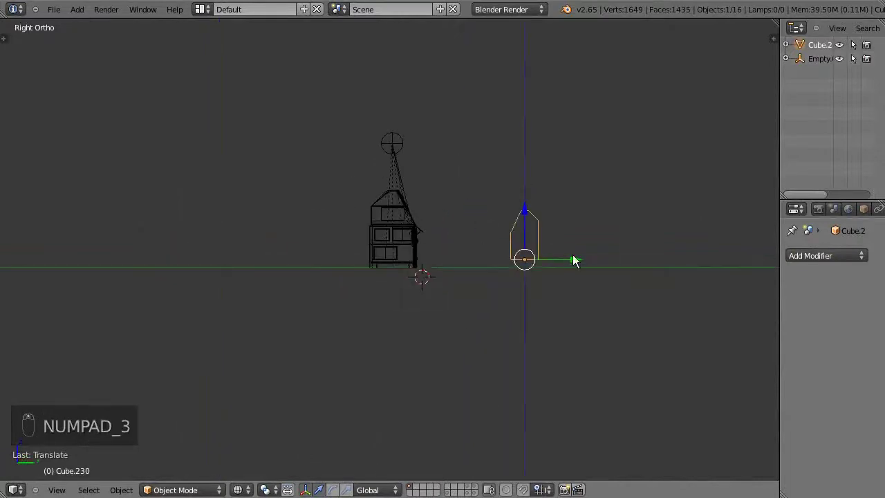
left_click_drag(577, 261, 452, 273)
Rotate and scale the gable outline until it matches the house's side silhouette
key("r")
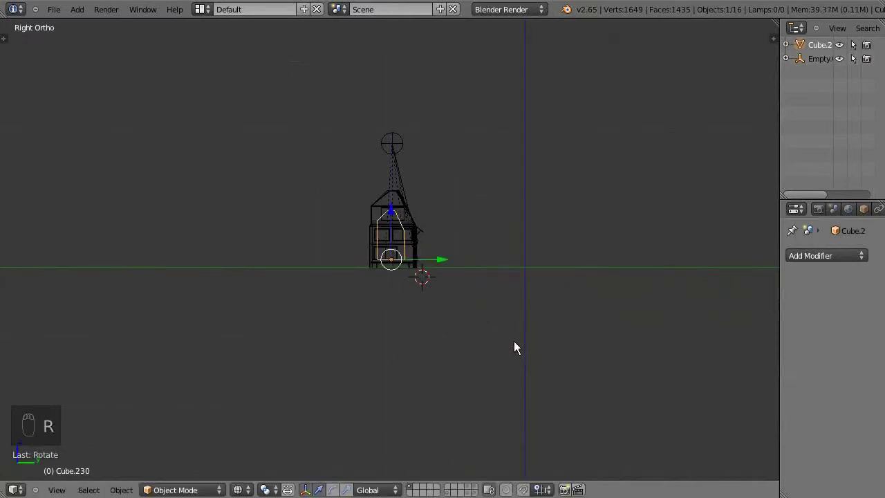
left_click_drag(518, 347, 557, 292)
key("s")
left_click_drag(558, 292, 403, 250)
key("s")
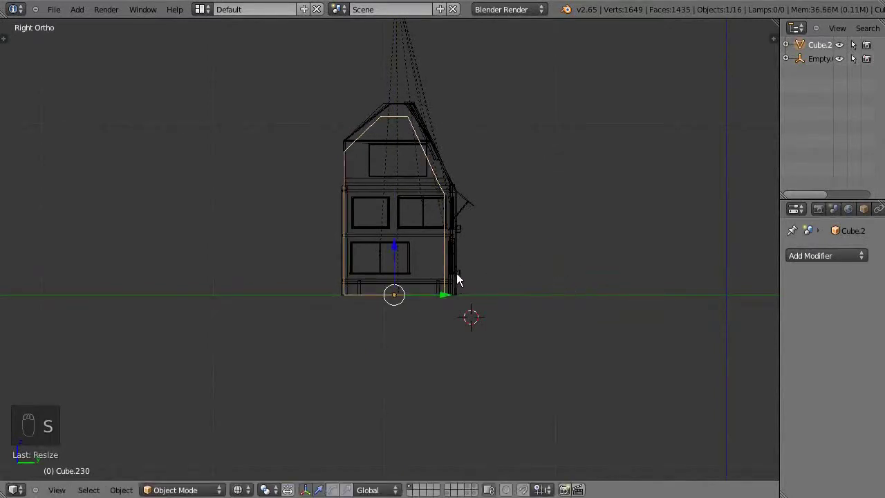
left_click_drag(451, 300, 575, 262)
key("s")
left_click_drag(579, 262, 526, 197)
key("s")
key("s")
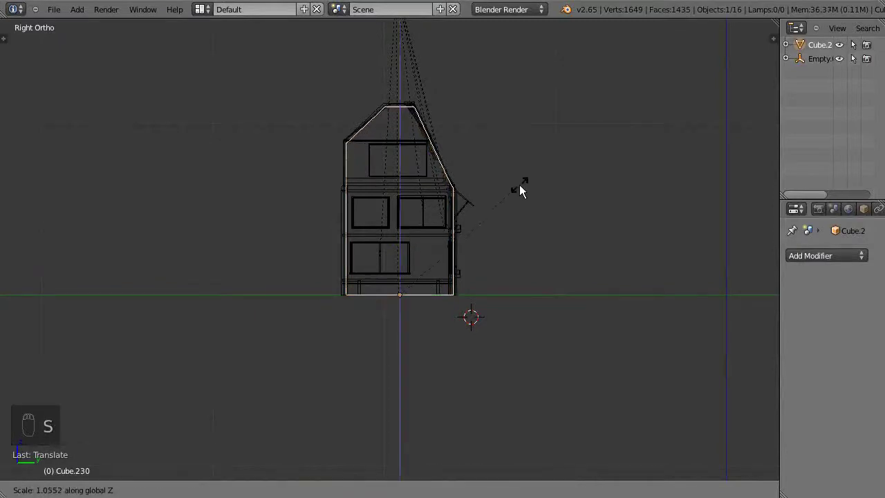
left_click_drag(526, 187, 537, 250)
left_click_drag(536, 250, 475, 259)
key("Tab")
View the scene from the front and box-select around the reference house model
key("Tab")
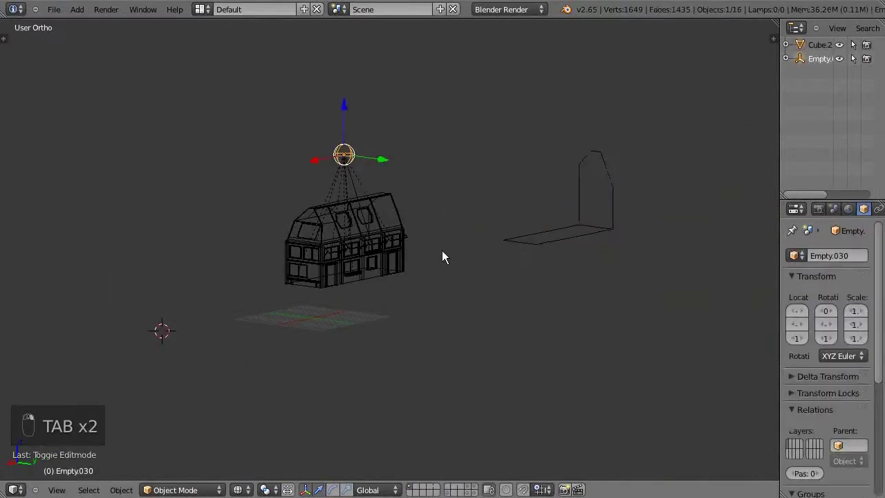
key("KP_3")
key("KP_1")
key("z")
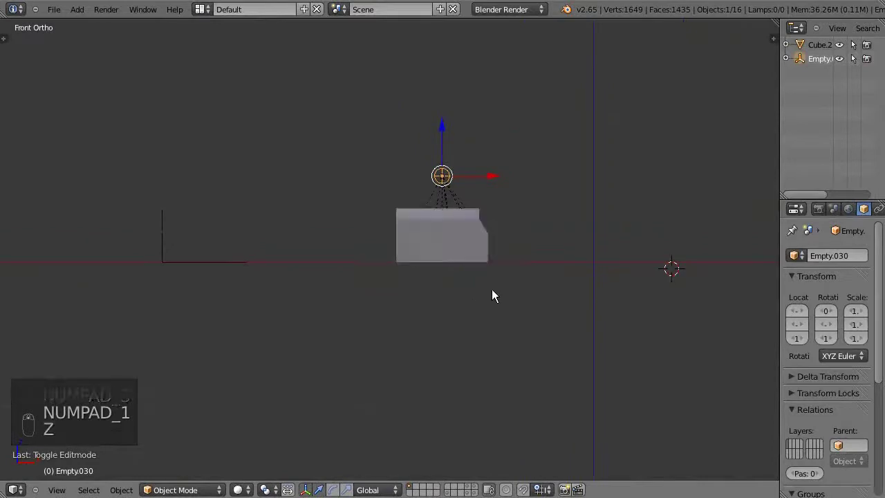
key("a")
key("z")
key("b")
left_click_drag(456, 183, 469, 185)
Delete the reference house Empty so only the Cube.2 outline piece remains
key("h")
key("alt+h")
key("g")
key("z")
key("z")
key("b")
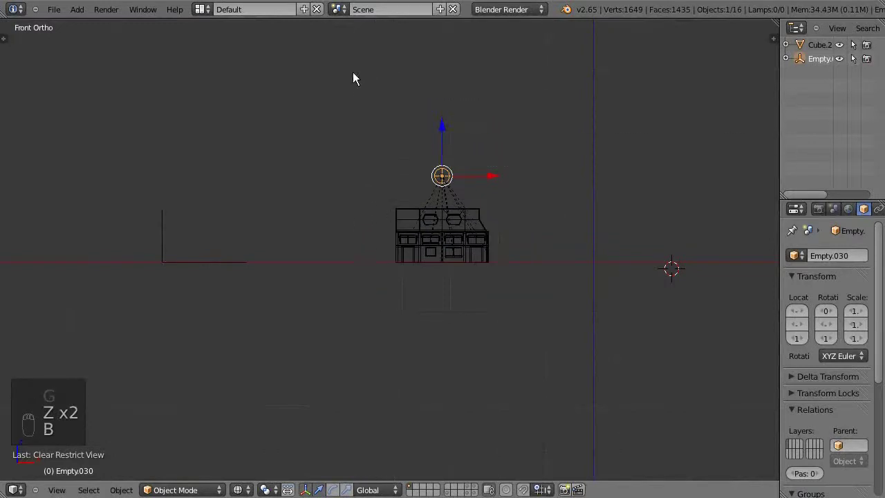
key("m")
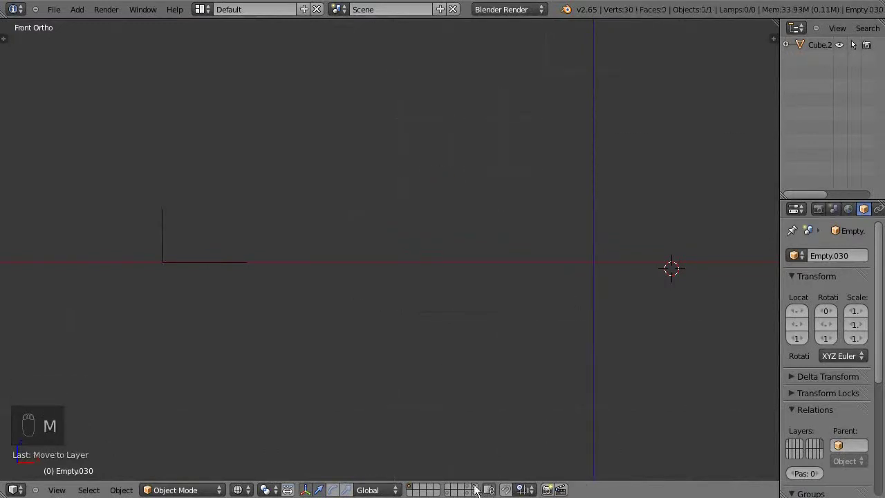
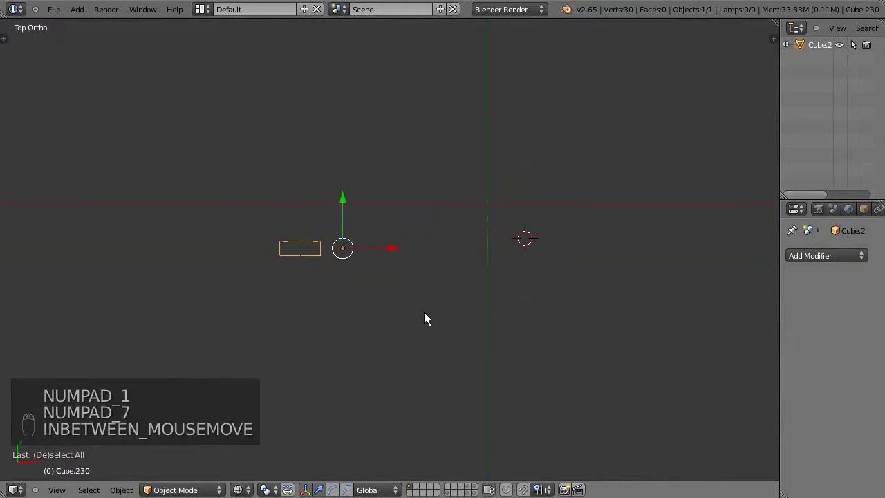
Edit the gable outline's vertices, deselect all and box-select the flat base vertices for deletion
key("KP_1")
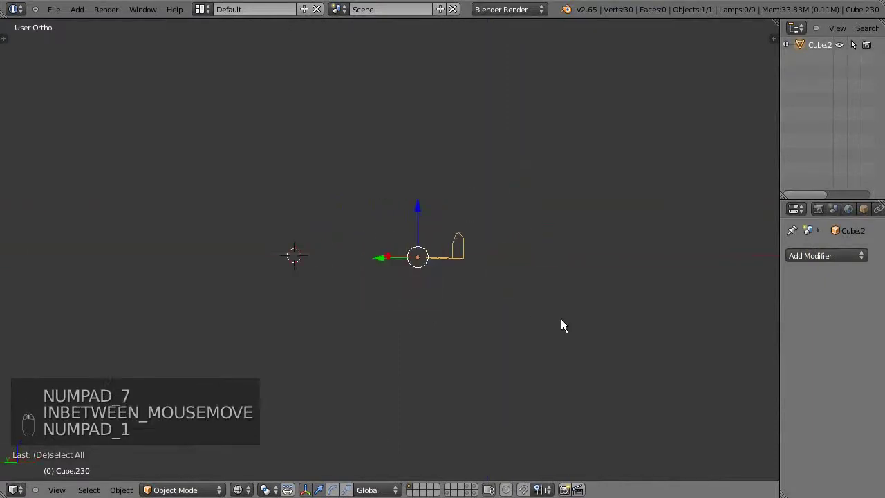
key("KP_Decimal")
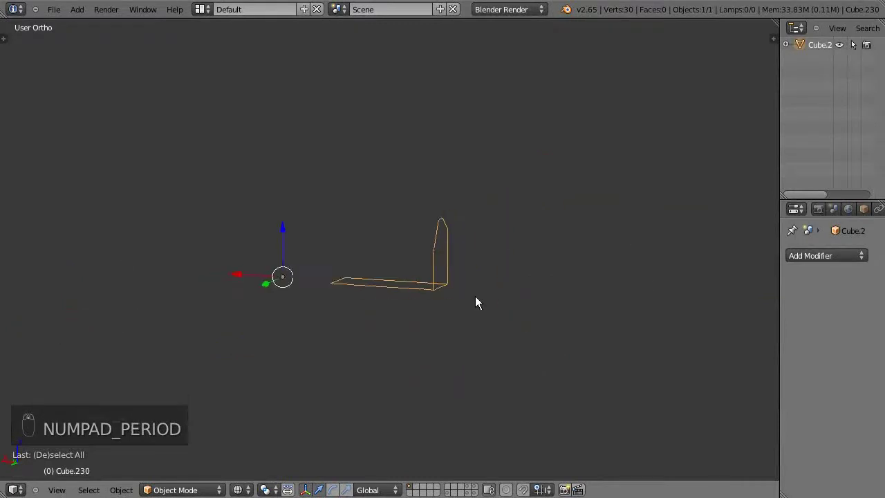
key("Tab")
key("ctrl+Tab")
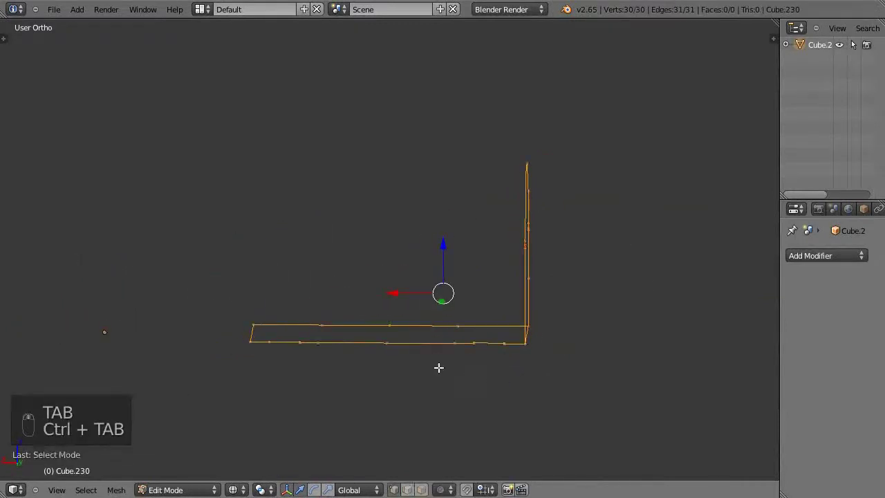
key("a")
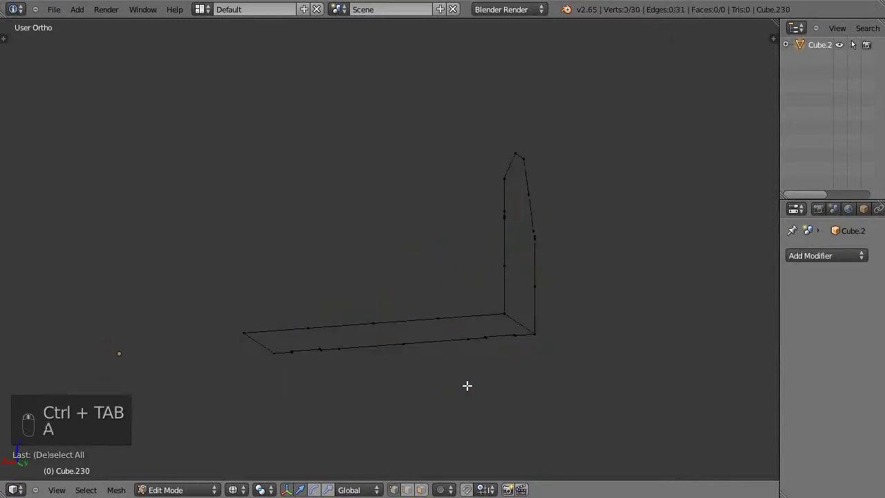
key("b")
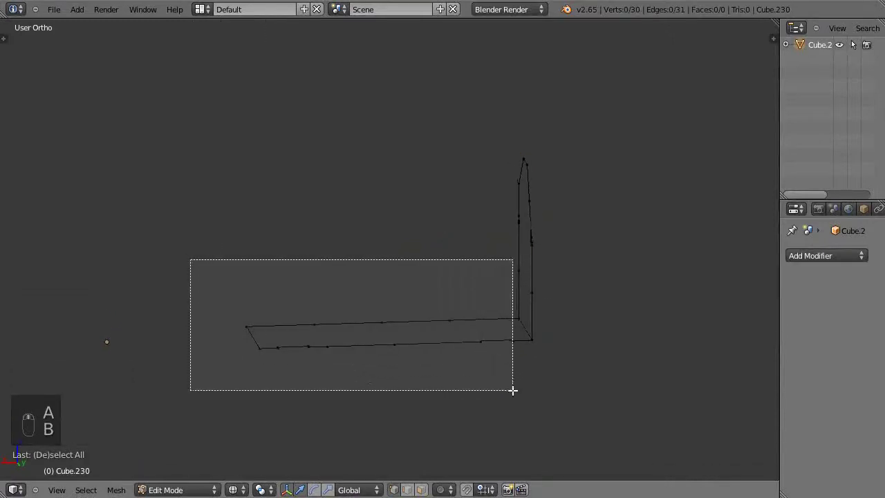
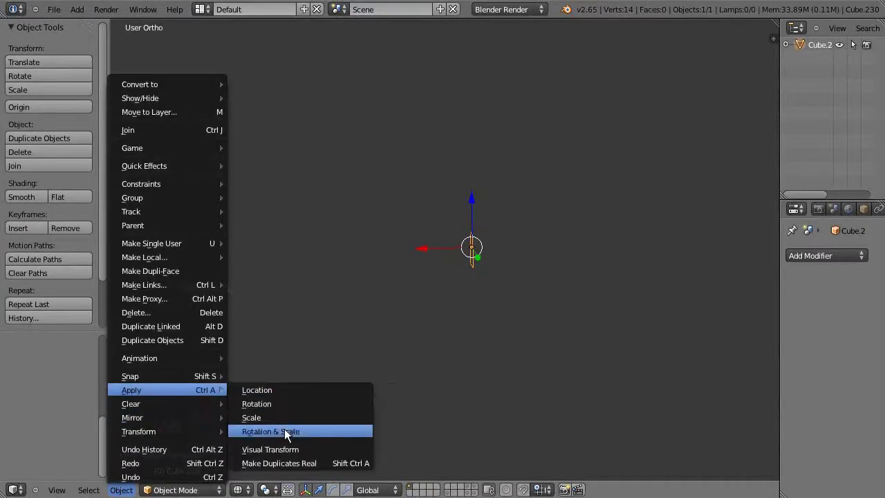
Select all gable profile vertices and check the profile from the side and front
left_click_drag(423, 254, 330, 311)
key("shift+c")
key("shift+a")
key("shift+s")
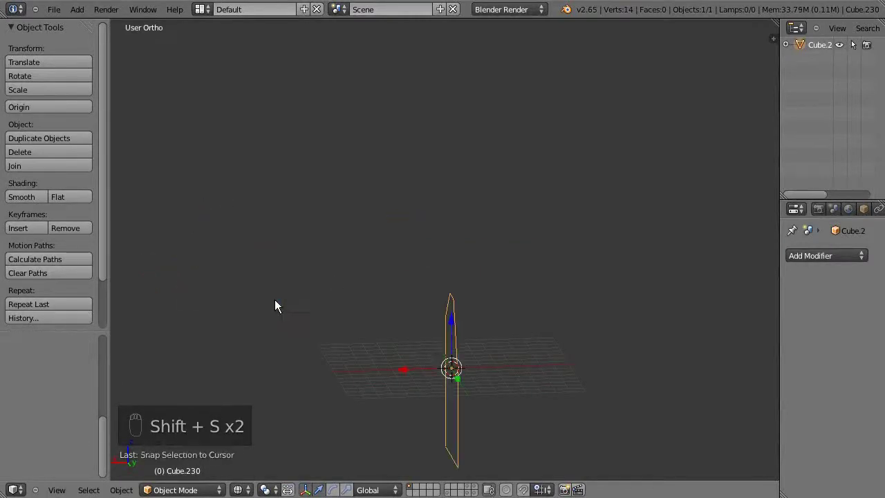
key("t")
left_click(350, 323)
key("KP_3")
key("KP_1")
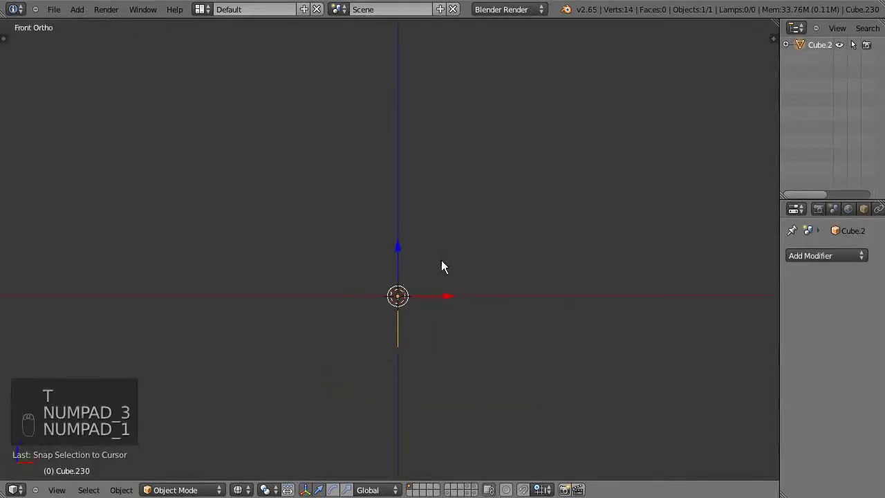
Extrude the gable profile along an axis into a block with depth
left_click_drag(406, 196, 401, 275)
key("KP_3")
left_click_drag(488, 167, 490, 198)
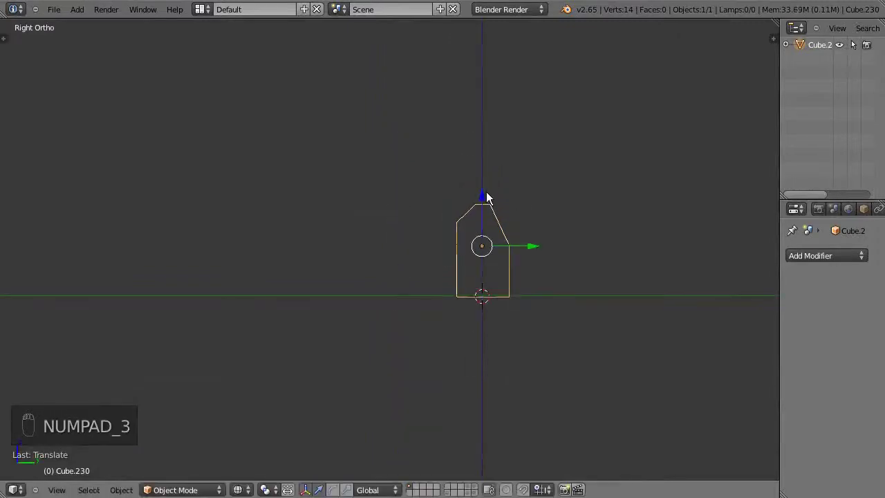
left_click_drag(577, 328, 362, 168)
left_click_drag(362, 174, 367, 154)
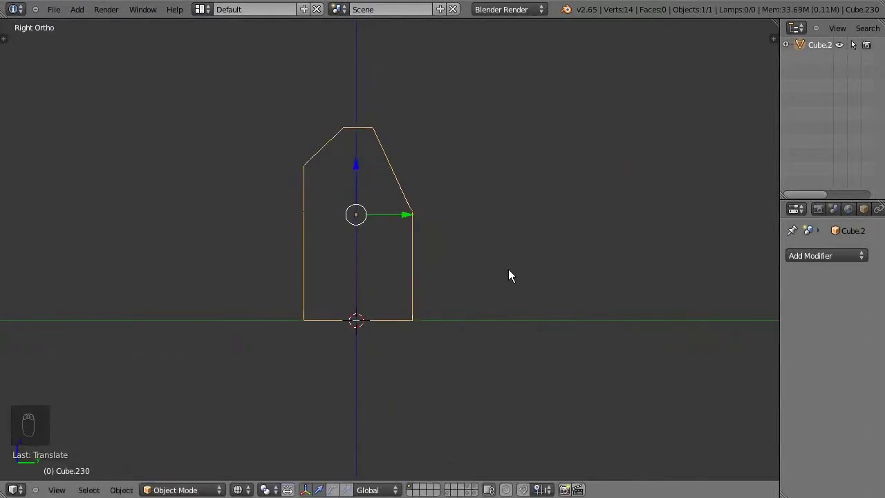
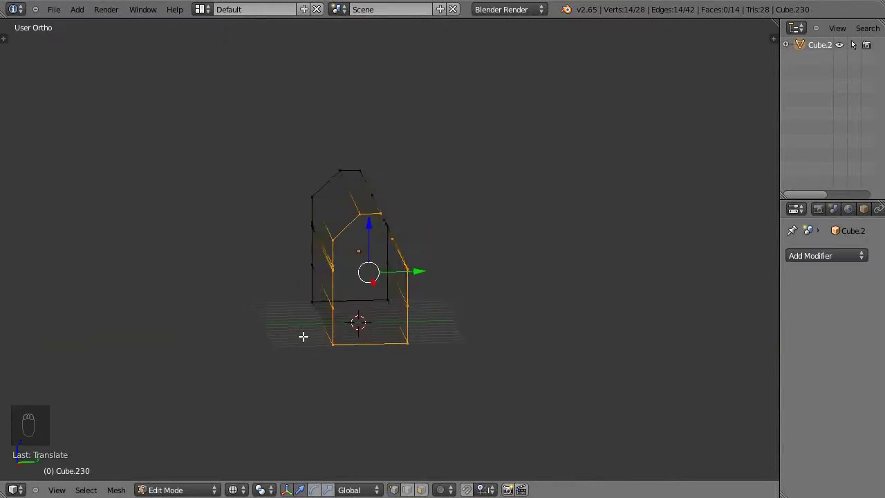
Leave editing and inspect the 14-face extruded block in solid shading from front and right
key("KP_1")
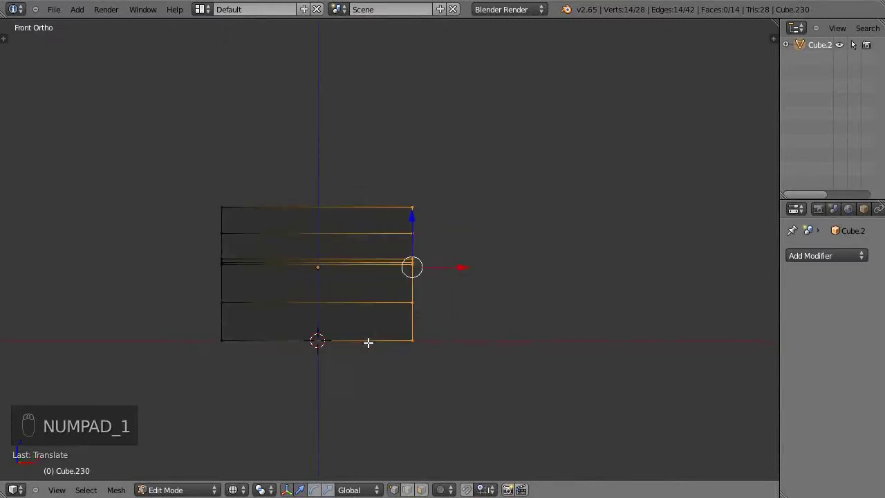
key("Tab")
key("r")
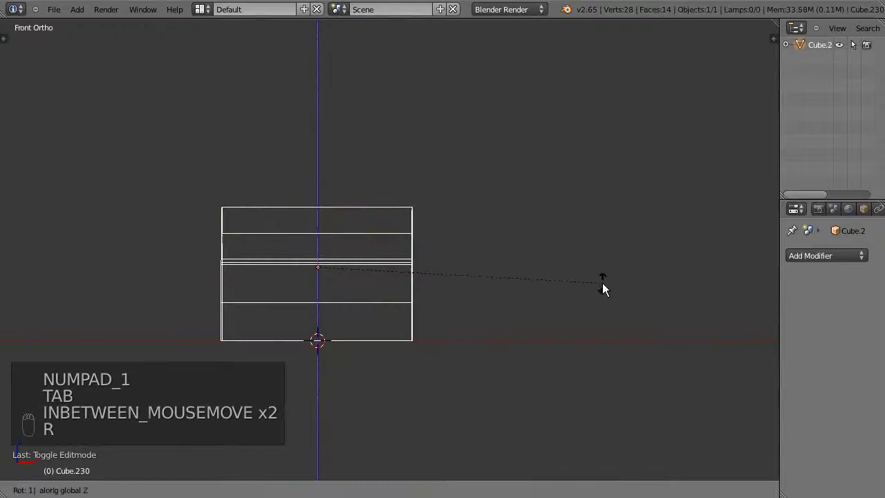
key("z")
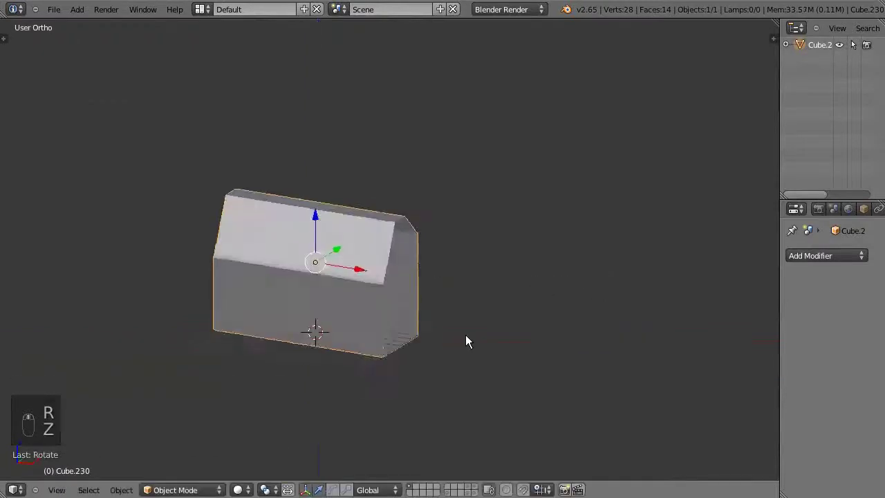
left_click_drag(403, 326, 355, 315)
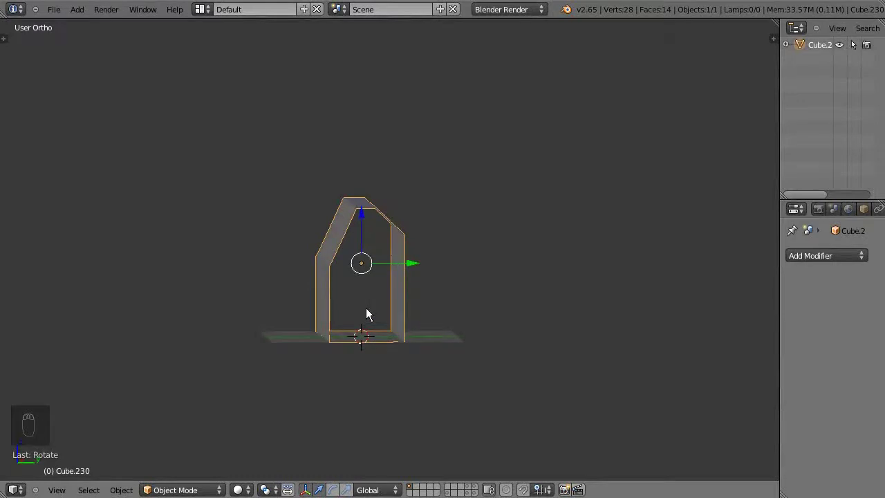
key("KP_3")
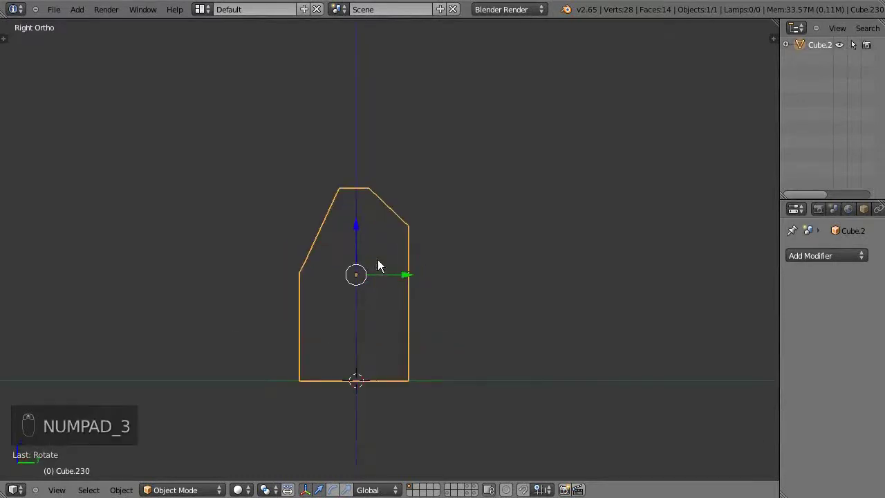
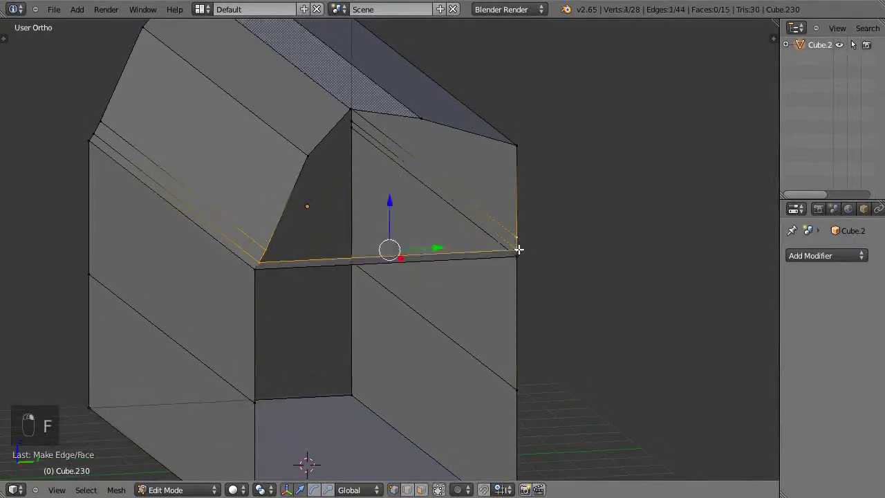
Fill the three open gaps in the gable block's end with faces and return to object mode
key("f")
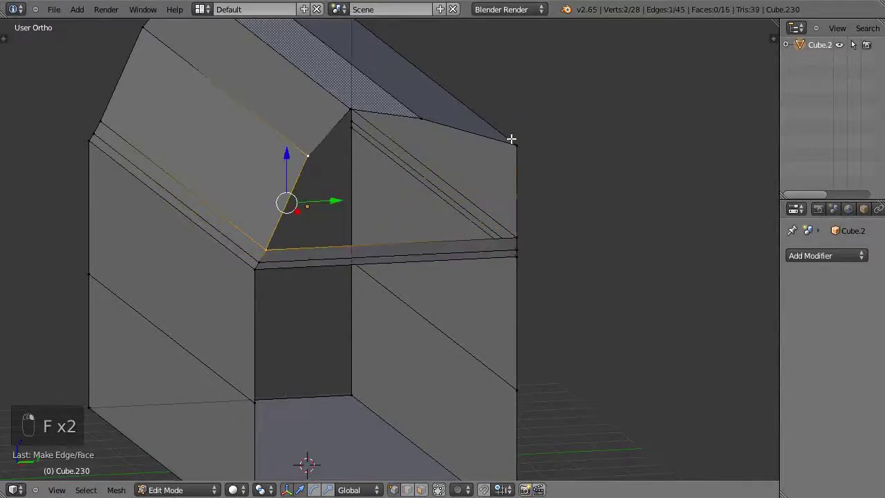
key("f")
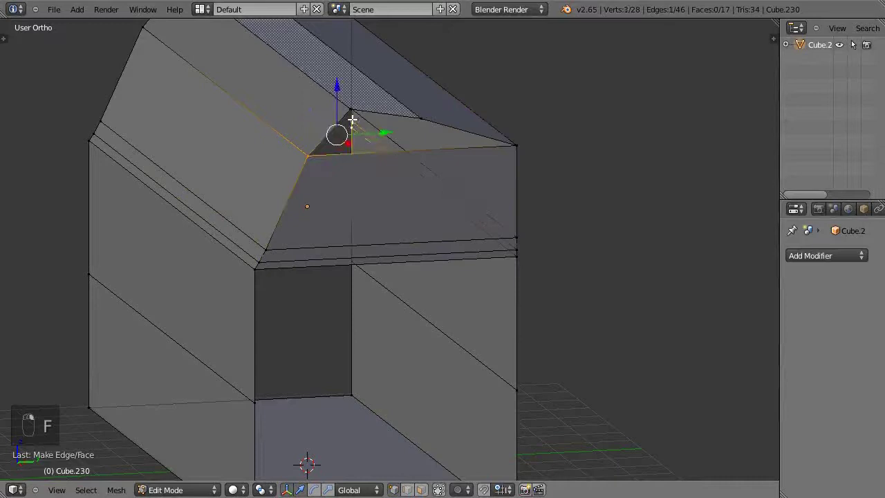
key("c")
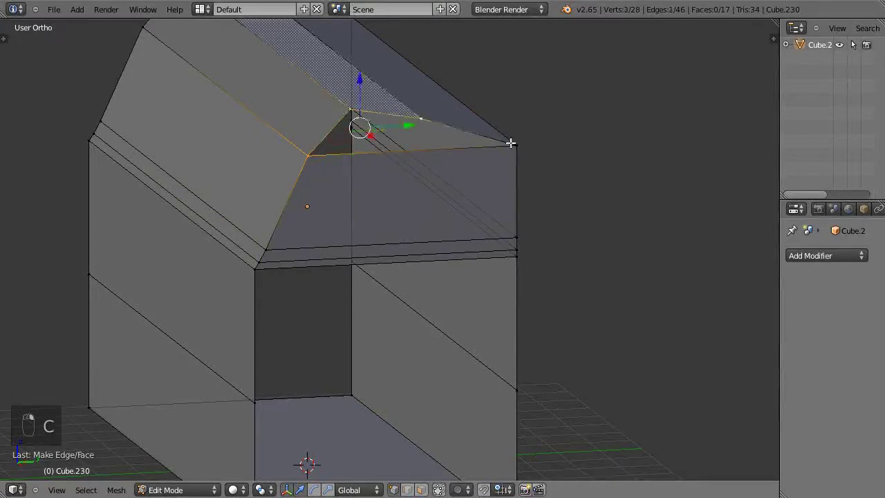
key("f")
key("a")
key("Tab")
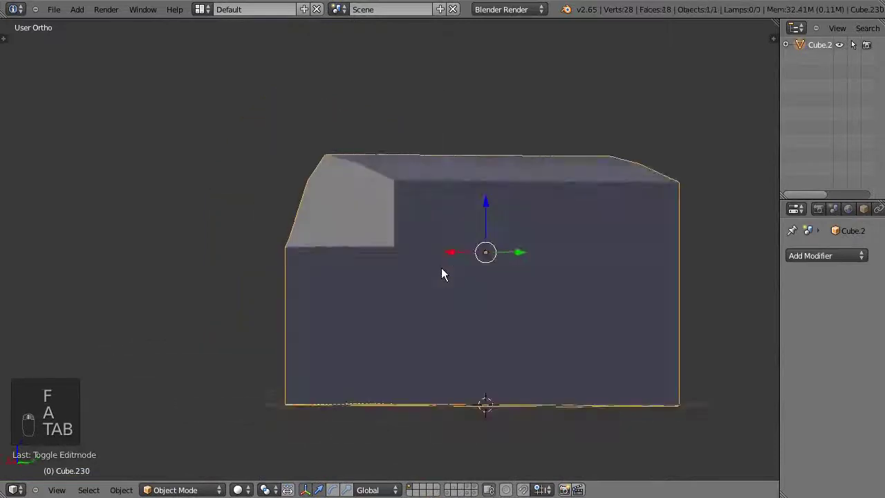
Delete the selected trim face and first extra edge loop from the gable block
key("Tab")
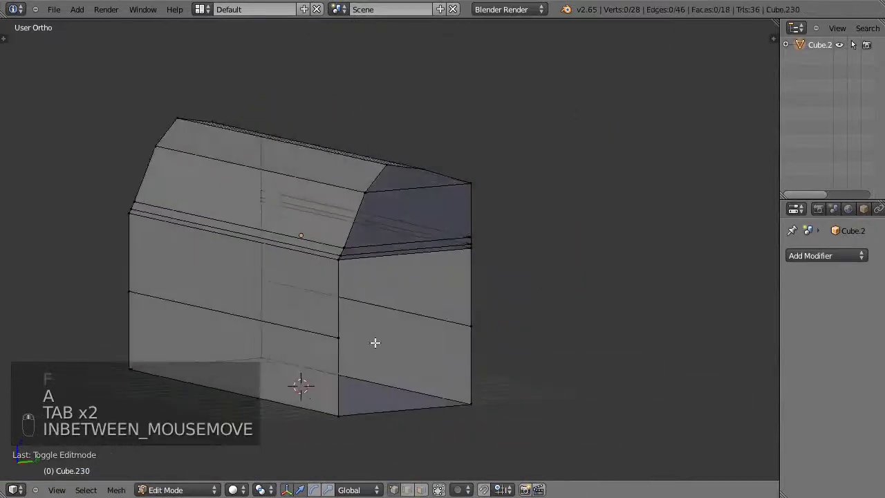
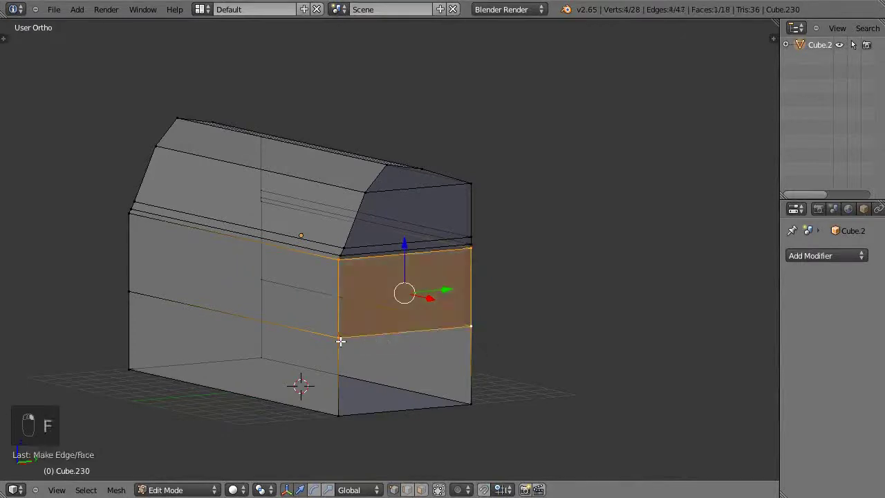
key("f")
key("a")
key("x")
key("a")
key("Tab")
left_click_drag(494, 373, 469, 365)
Delete the second extra edge loop, leaving a 20-vertex, 14-face block viewed from the front
key("Tab")
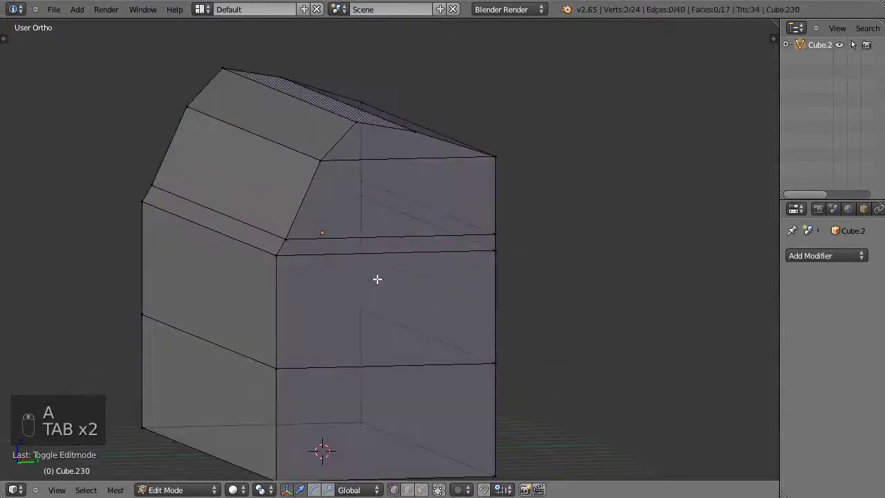
key("x")
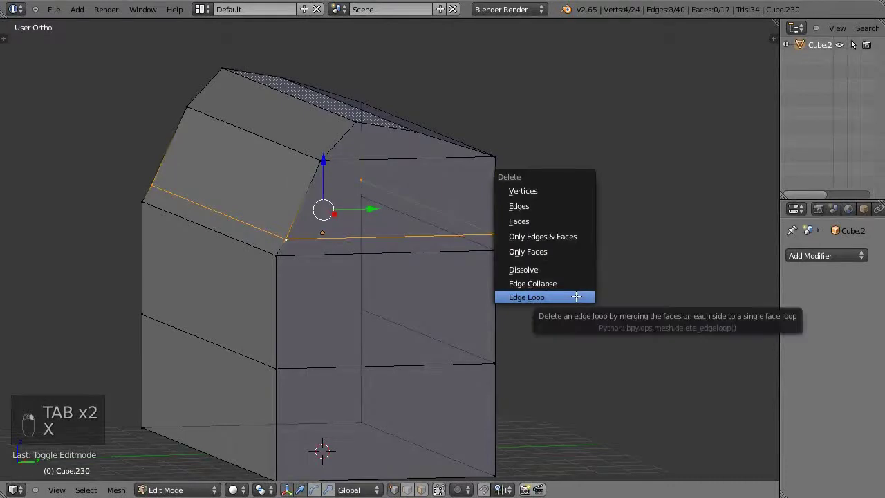
key("a")
key("Tab")
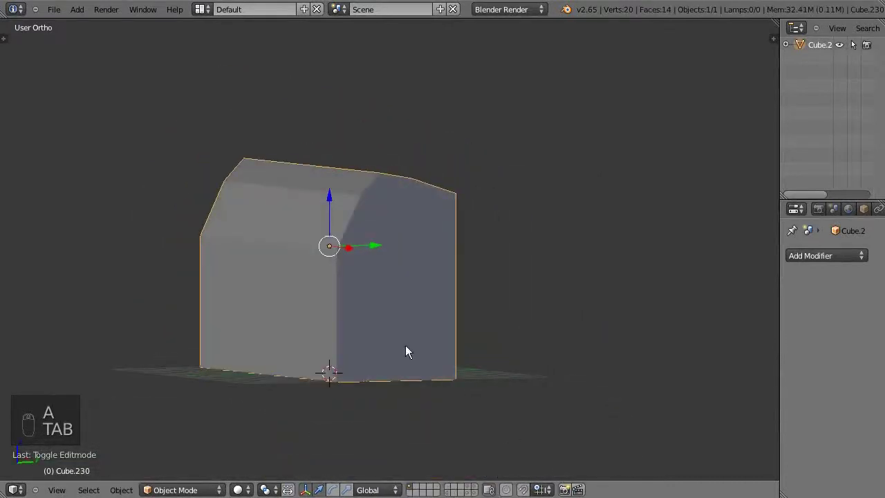
key("KP_1")
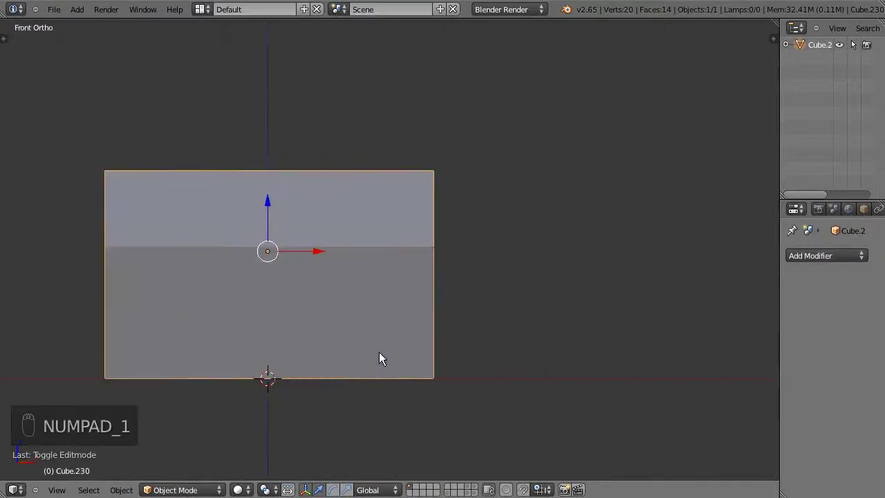
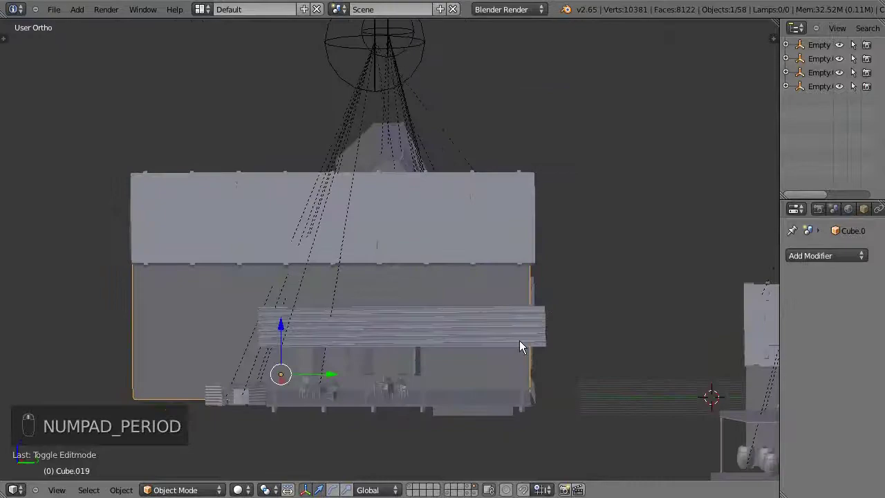
Orbit in perspective to look down at the house's long side wall
left_click_drag(588, 335, 434, 290)
middle_click(436, 290)
left_click_drag(447, 292, 456, 295)
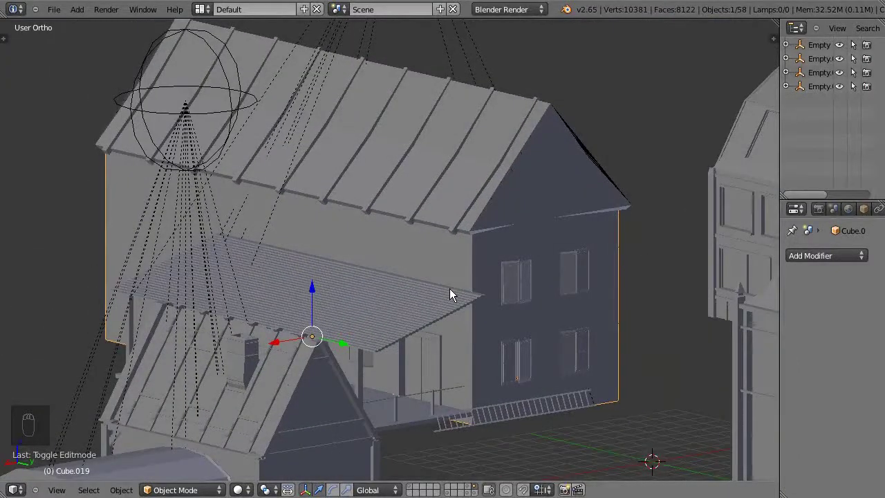
left_click_drag(455, 295, 482, 298)
key("KP_5")
left_click_drag(472, 299, 438, 301)
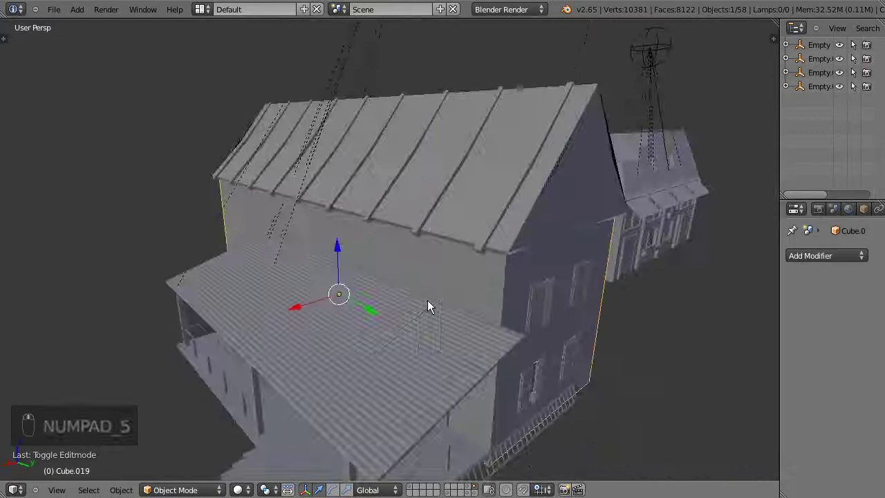
Snap the cursor to a wall vertex and add a new Text object there
key("Tab")
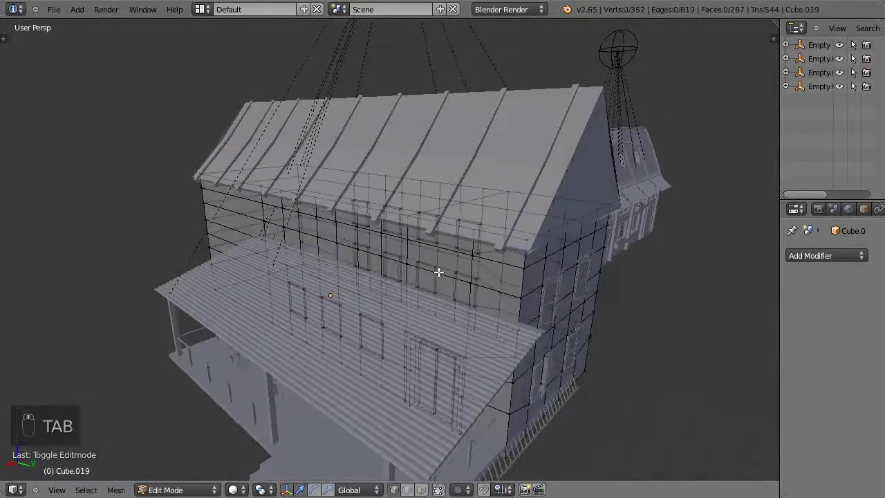
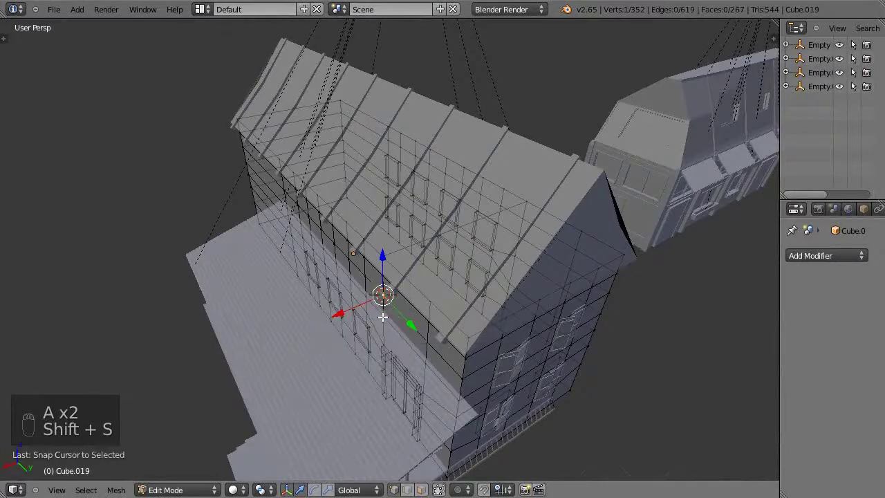
key("Tab")
key("a")
key("shift+a")
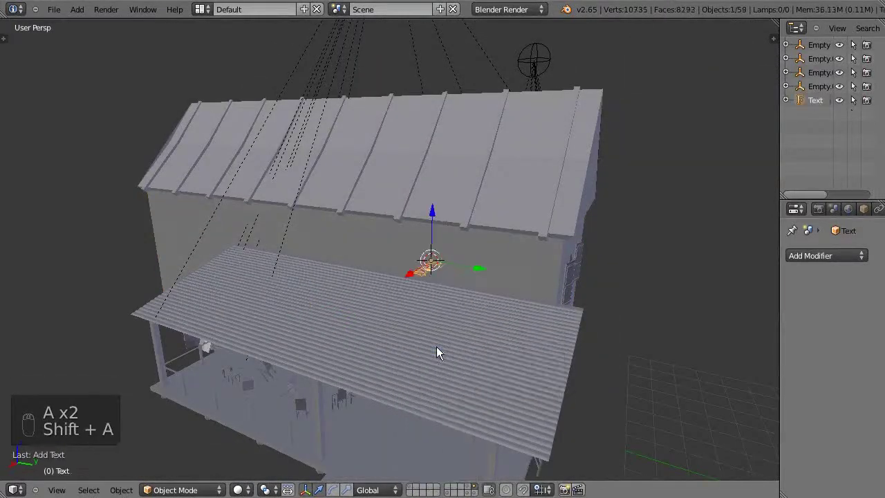
Rotate the text 90° upright and move it onto the wall, checking from the right view
key("r")
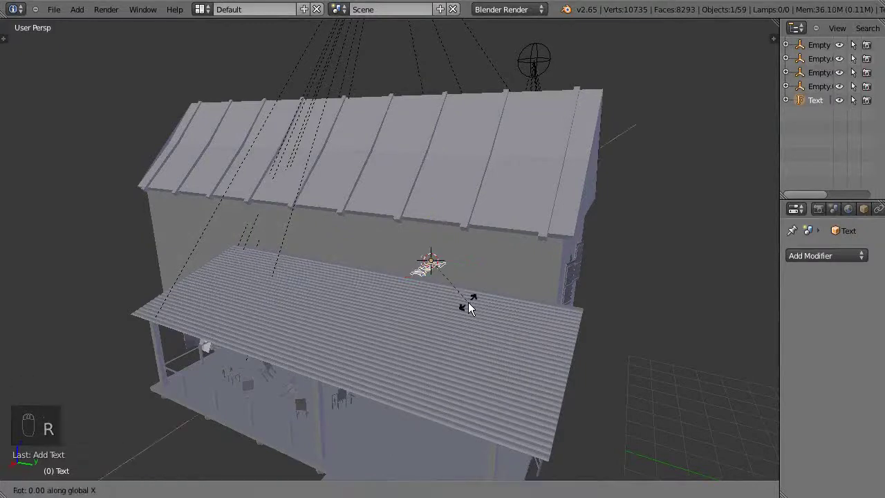
key("r")
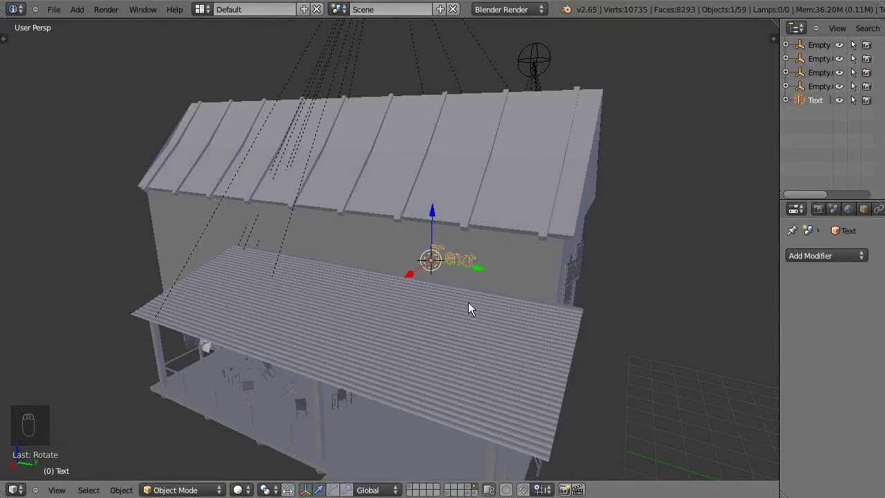
left_click_drag(412, 278, 417, 292)
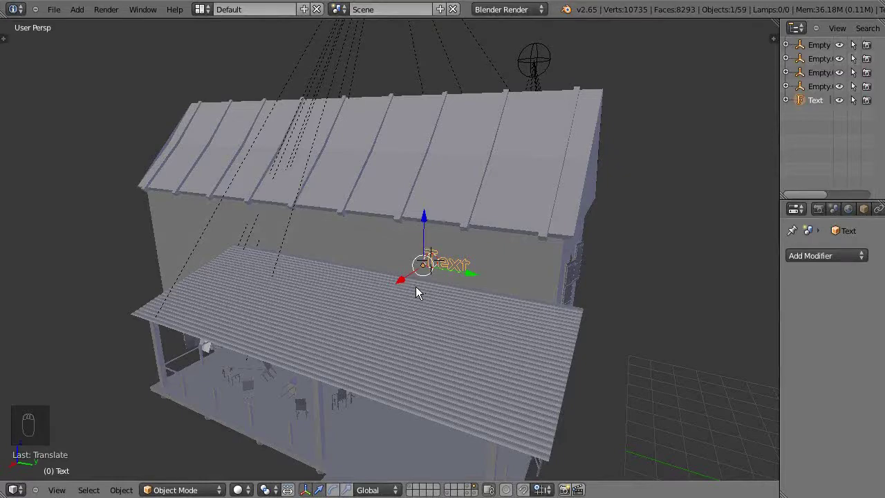
key("KP_1")
key("KP_3")
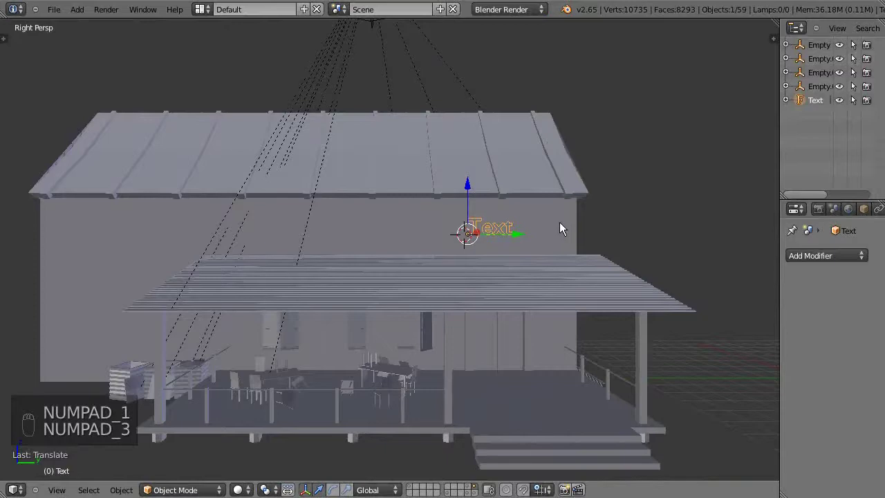
Slide the text along the side wall to sit just below the roof
left_click_drag(367, 295, 417, 243)
middle_click(417, 243)
left_click_drag(432, 235, 443, 271)
left_click_drag(427, 265, 444, 271)
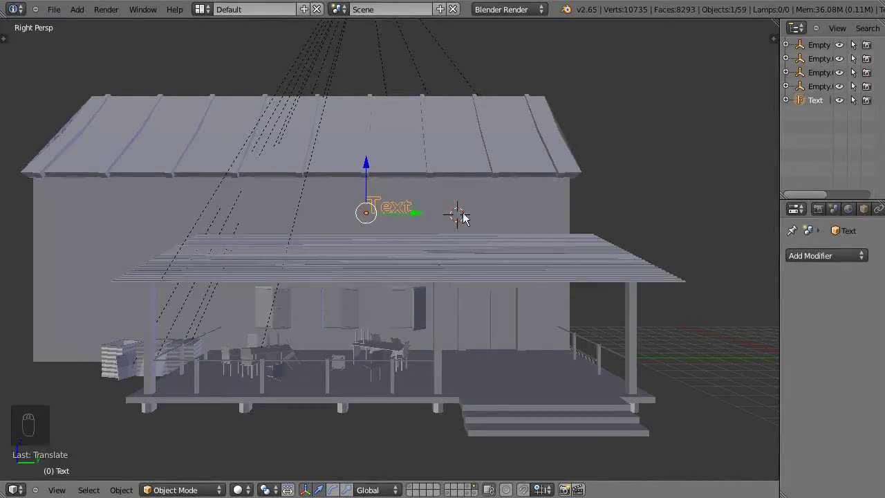
key("Tab")
key("Tab")
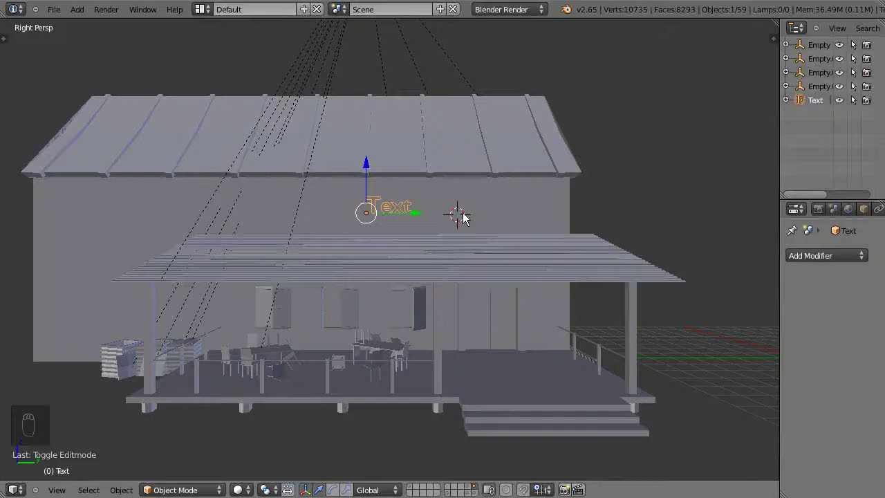
left_click_drag(464, 219, 450, 219)
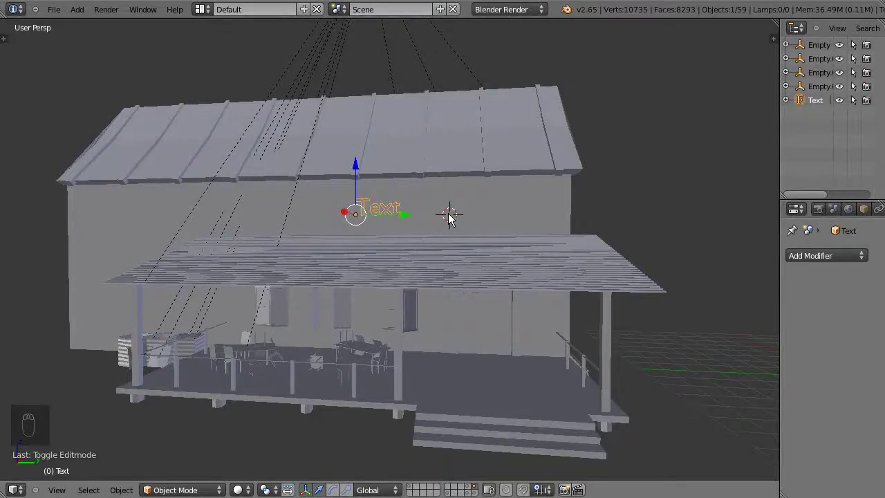
Replace the placeholder lettering with 'Zum Blender Kübel'
key("Tab")
key("BackSpace")
key("BackSpace")
key("BackSpace")
key("BackSpace")
key("BackSpace")
key("BackSpace")
key("BackSpace")
key("BackSpace")
key("shift+z")
key("u")
key("m")
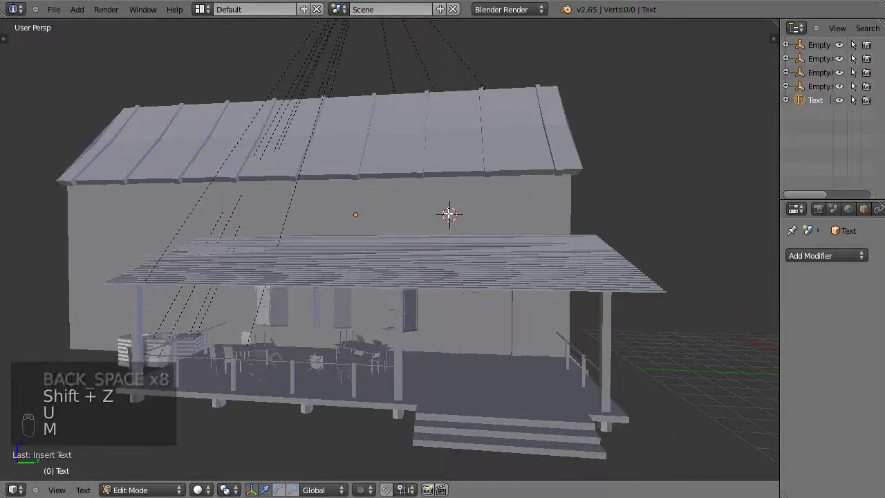
key("Tab")
key("Tab")
key("space")
key("shift+b")
key("l")
key("e")
key("n")
key("d")
key("e")
key("r")
key("space")
key("shift+k")
key(";")
key("b")
key("e")
key("l")
key("Tab")
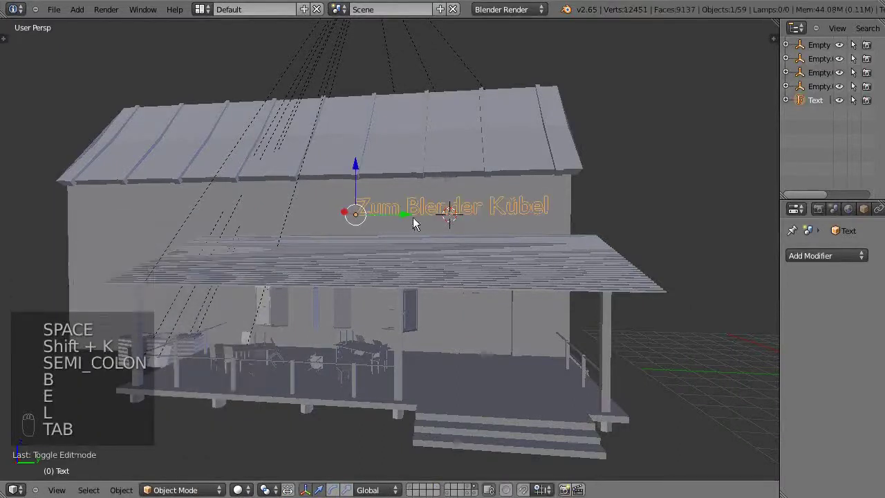
Scale the Zum Blender Kübel text up across the wall
left_click_drag(410, 217, 412, 231)
left_click_drag(412, 230, 213, 221)
left_click_drag(214, 221, 227, 224)
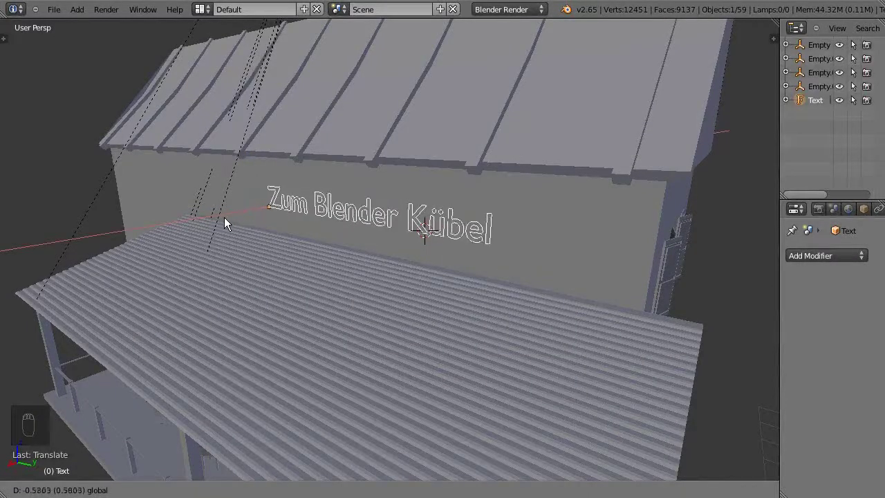
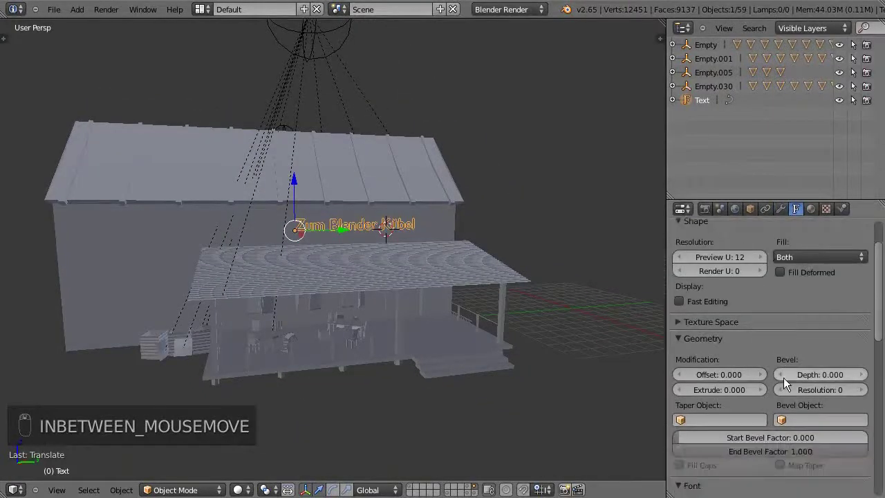
Give the lettering an Extrude thickness of 0.050, keeping Offset at zero
key("KP_3")
key("KP_Decimal")
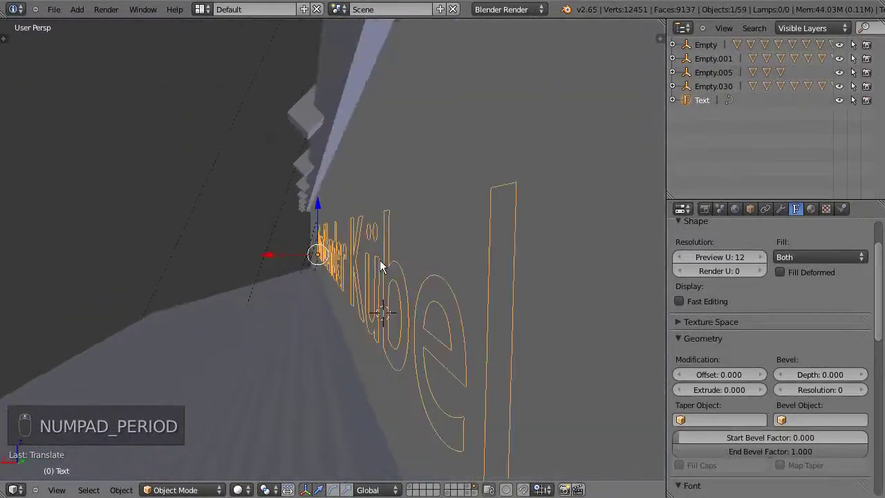
key("KP_Decimal")
left_click_drag(385, 268, 726, 380)
left_click(726, 381)
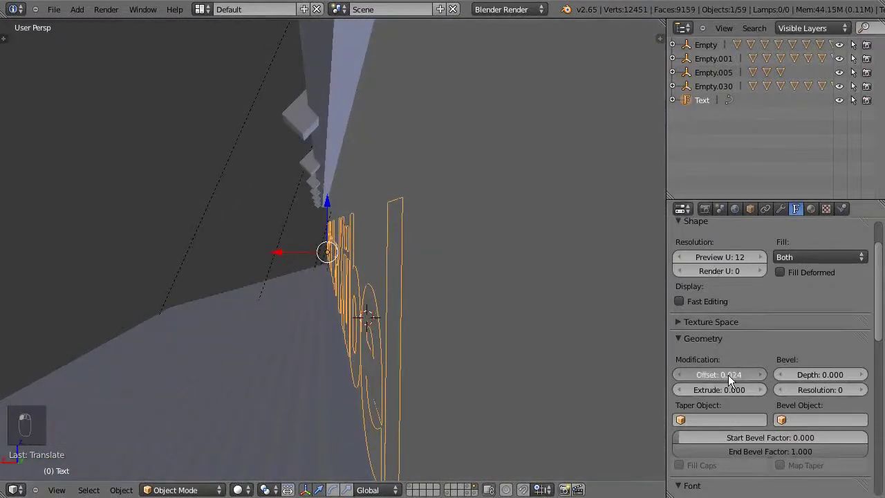
left_click_drag(726, 380, 725, 380)
left_click_drag(724, 381, 286, 319)
key("z")
key("z")
key("Tab")
key("Tab")
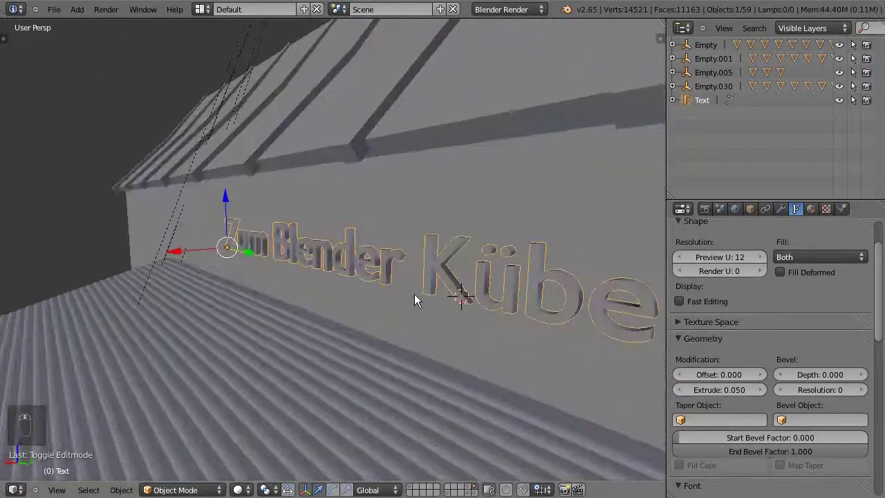
left_click_drag(183, 258, 264, 262)
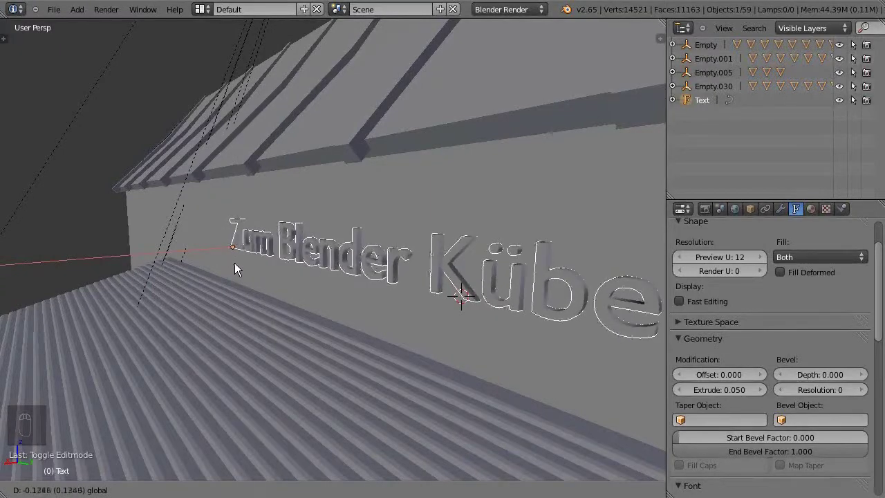
Move the thickened text along one axis closer against the wall
left_click_drag(383, 311, 452, 328)
key("a")
left_click_drag(462, 327, 488, 324)
left_click_drag(495, 325, 467, 320)
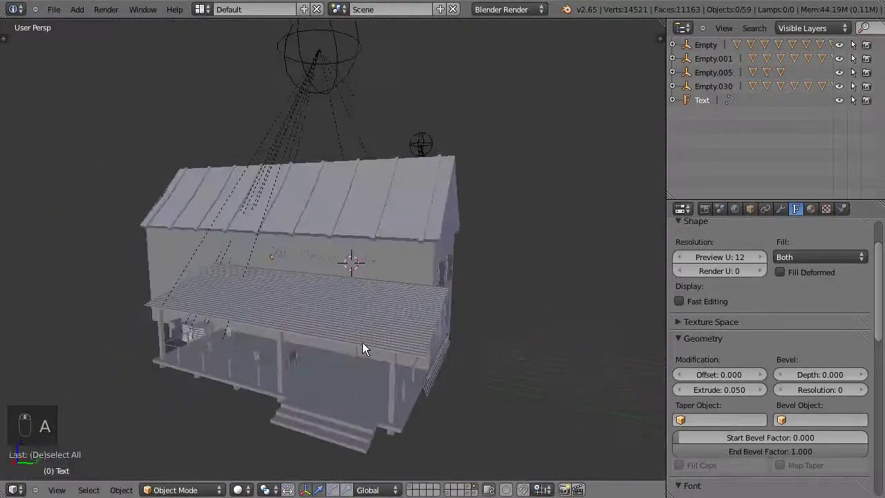
Assign a new material to the text object
middle_click(348, 283)
middle_click(347, 283)
left_click_drag(347, 283, 741, 306)
left_click(742, 305)
left_click_drag(524, 384, 431, 387)
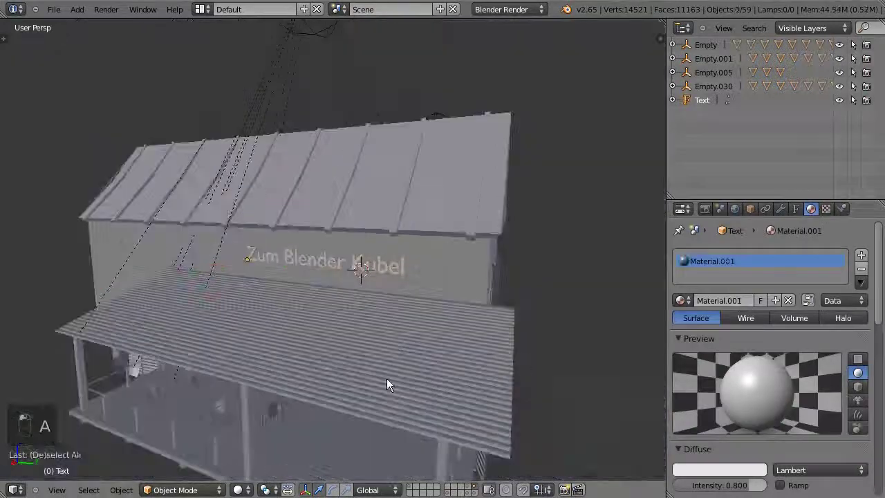